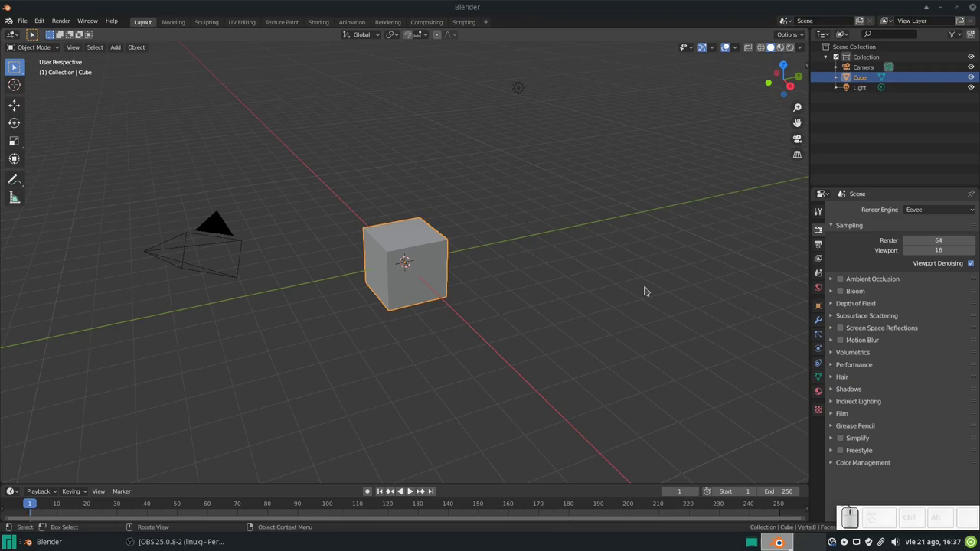
- Keep the default cube and round it into a ball with a level-3 Subdivision Surface (Ctrl+3)
click(625, 223)
drag(348, 242, 438, 224)
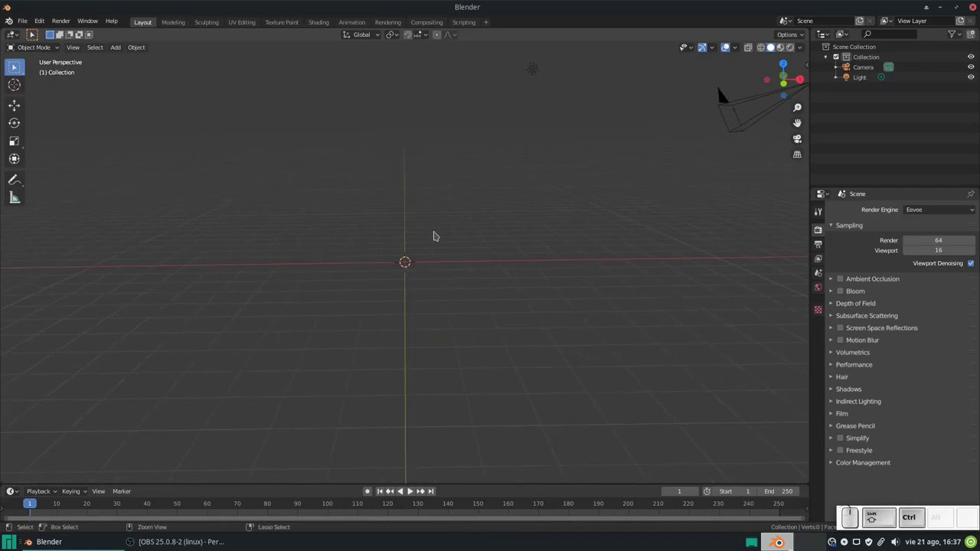
key(ctrl+z)
scroll(up, 3)
scroll(down, 3)
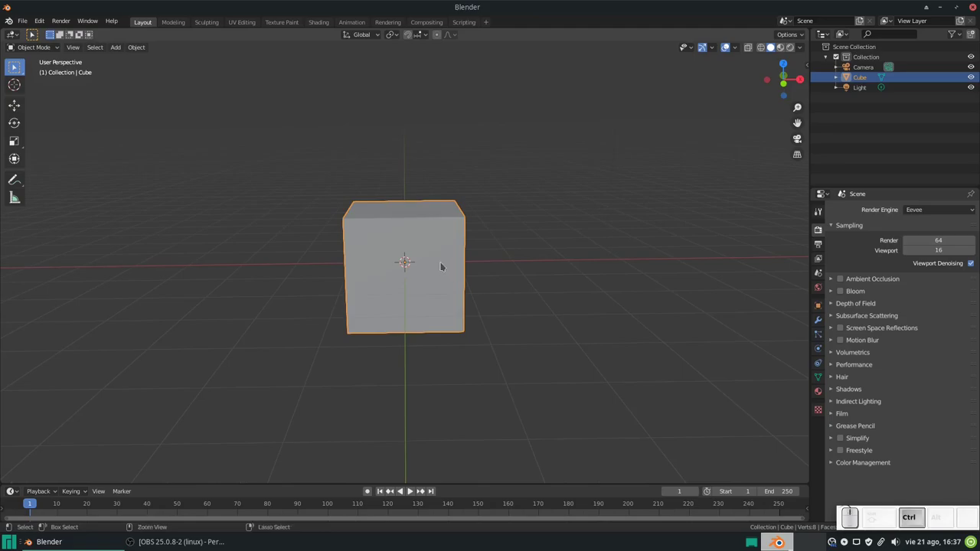
key(ctrl+3)
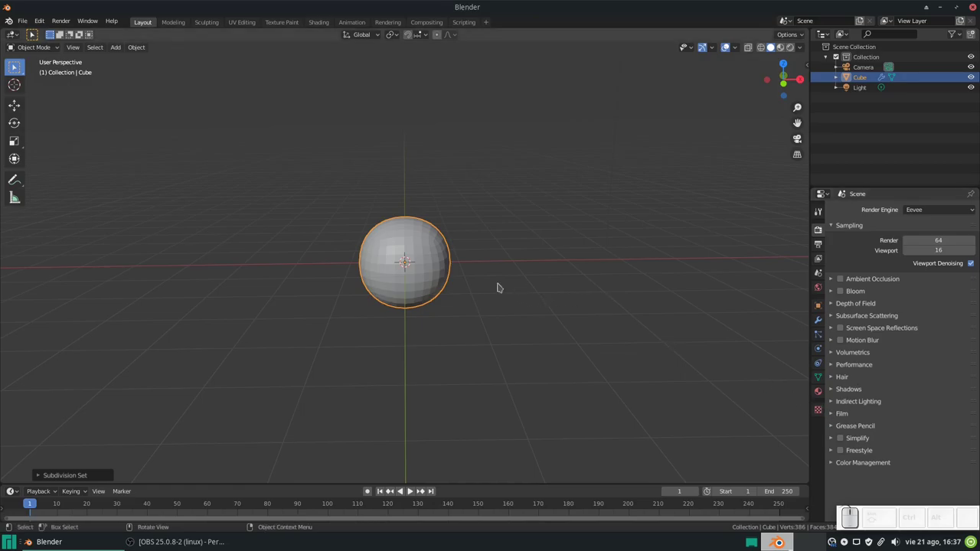
- Set the render engine to Cycles with GPU Compute as the device
click(934, 212)
click(927, 241)
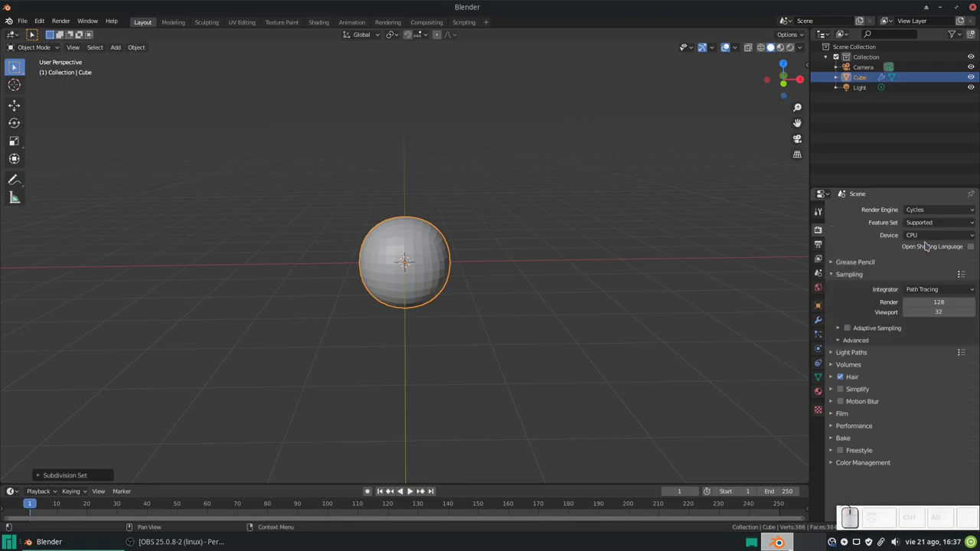
click(919, 231)
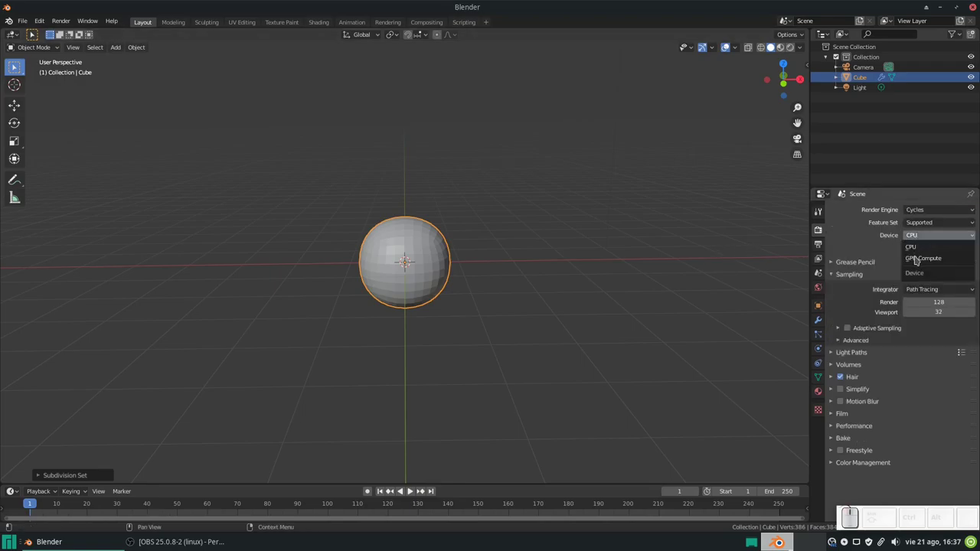
click(917, 255)
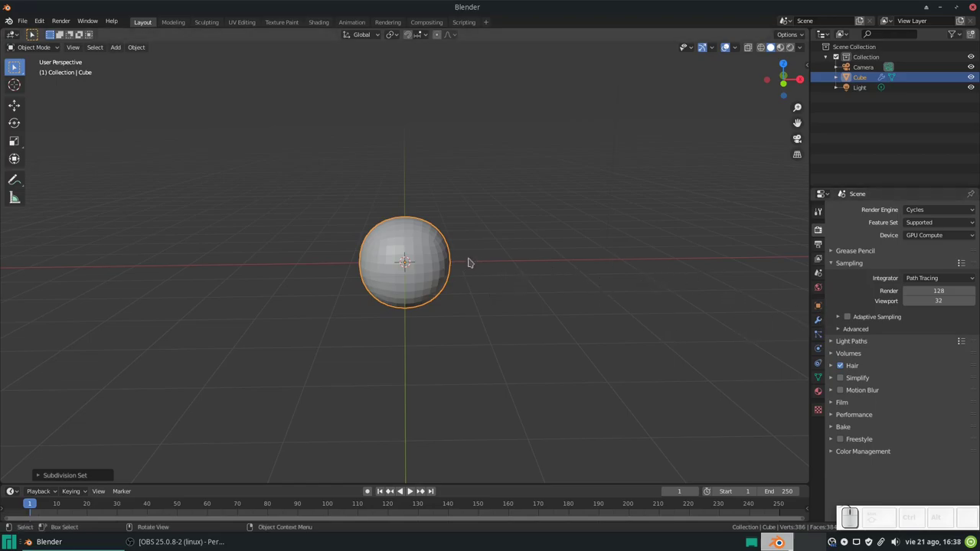
- Add a Multiresolution modifier to the ball and subdivide it to level 4
middle_click(397, 246)
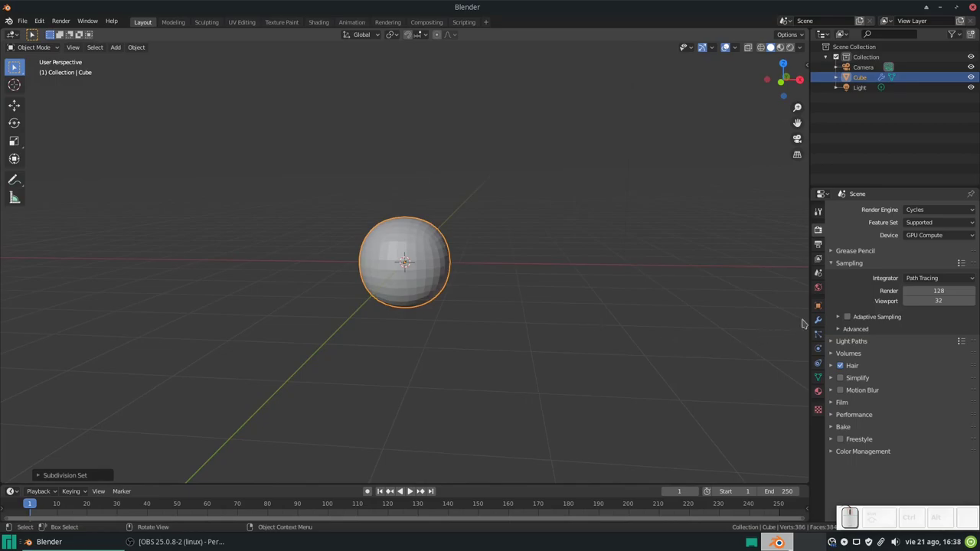
click(820, 317)
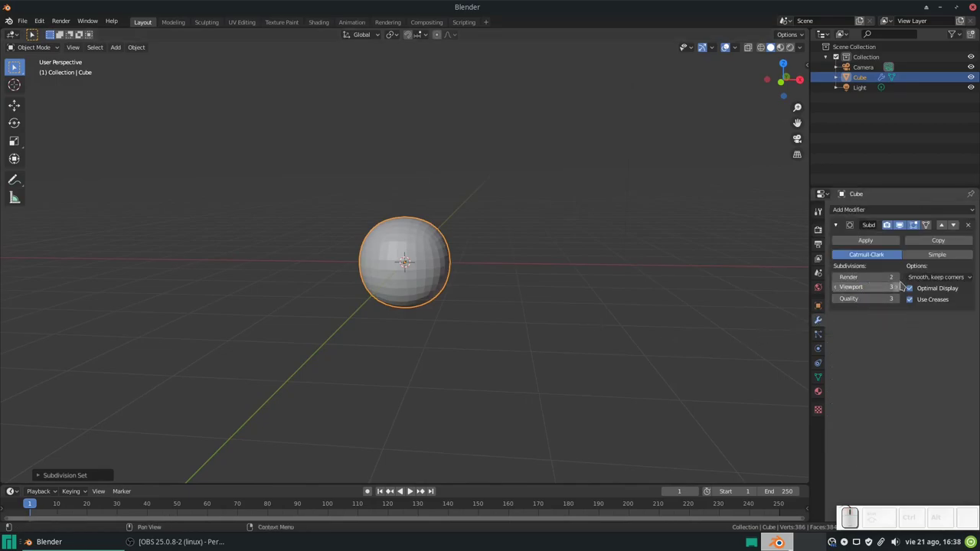
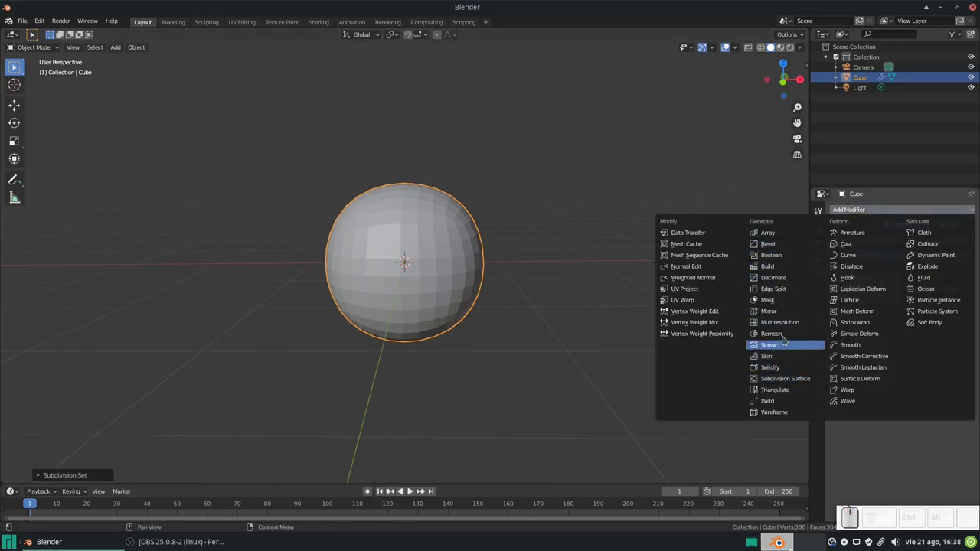
click(782, 322)
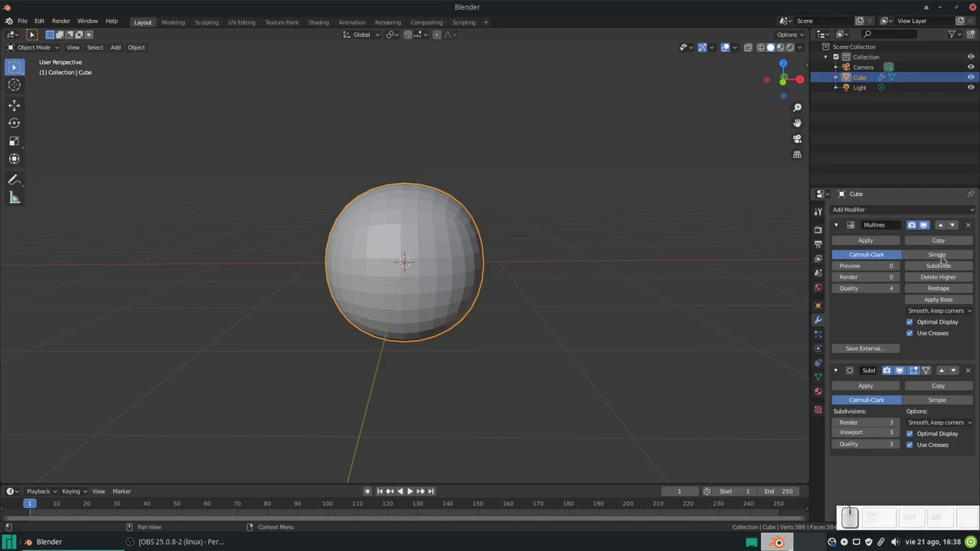
click(940, 268)
click(939, 269)
drag(940, 269, 939, 270)
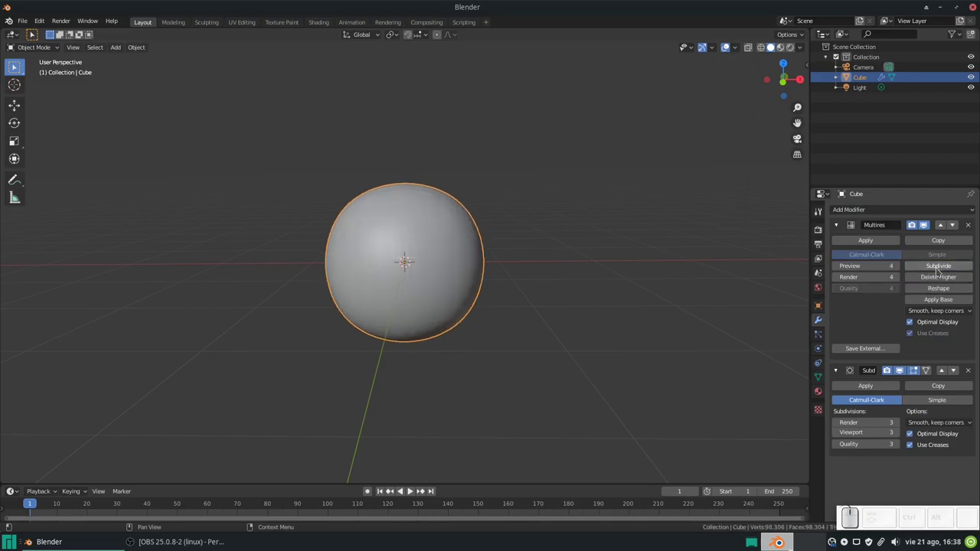
drag(520, 260, 824, 377)
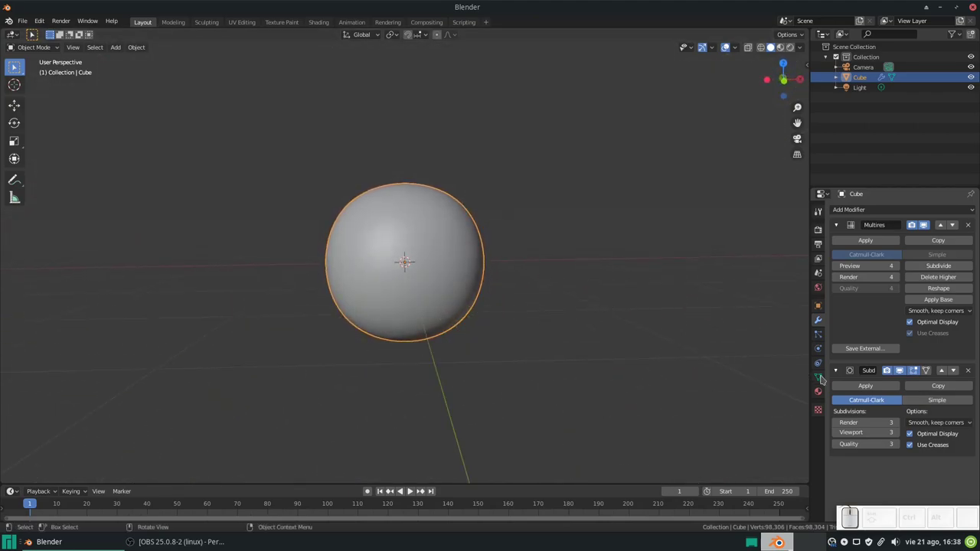
- Add a Displace modifier on top of the ball's modifier stack
click(872, 212)
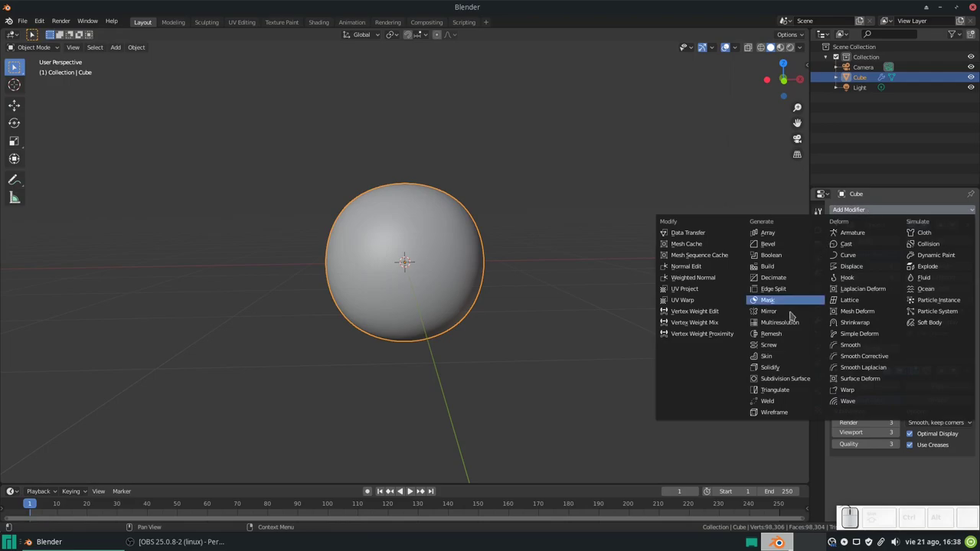
click(853, 268)
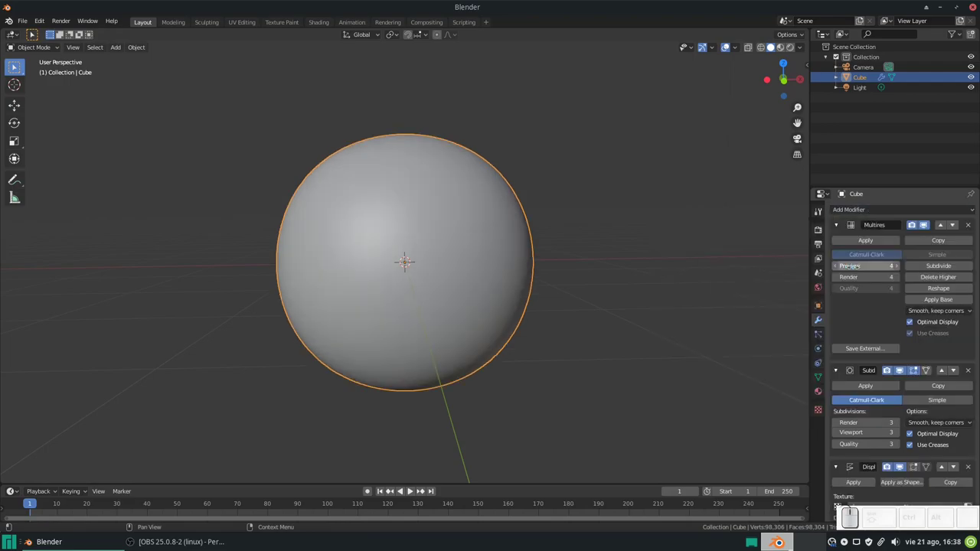
scroll(down, 3)
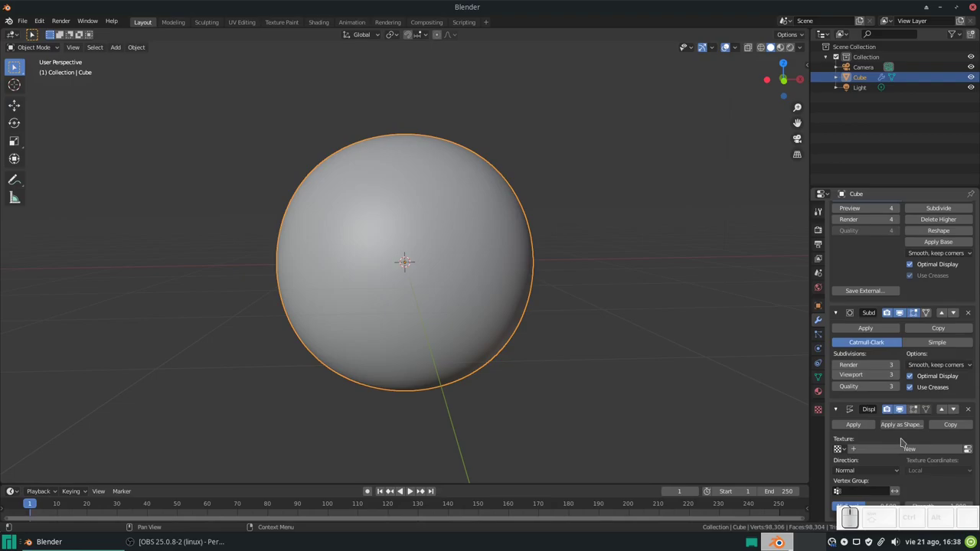
- Create a new displacement texture and name it 'Imagen'
click(928, 449)
click(890, 450)
key(shift+i)
key(shift+g)
key(shift+e)
key(shift+n)
key(shift+Return)
- In the texture settings, bring up the file browser to pick the texture's image
click(973, 450)
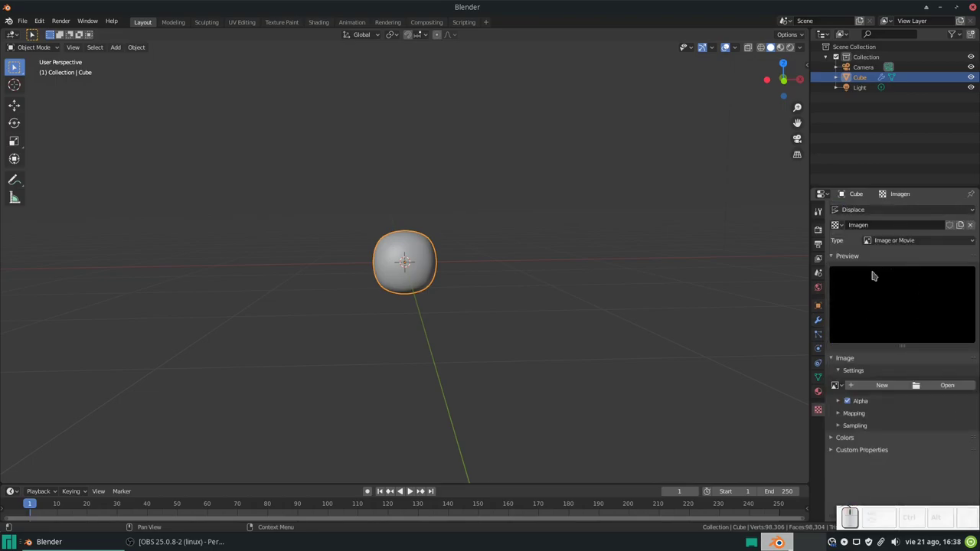
click(943, 386)
click(272, 323)
scroll(down, 3)
scroll(down, 3)
scroll(up, 3)
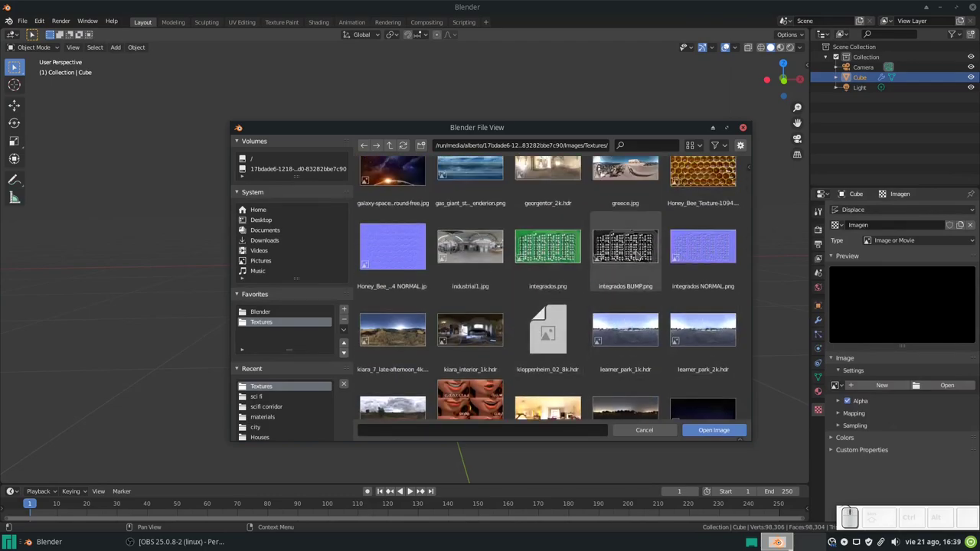
- Load 'integrados BUMP.png' as the Imagen texture, spiking the ball's surface
click(639, 252)
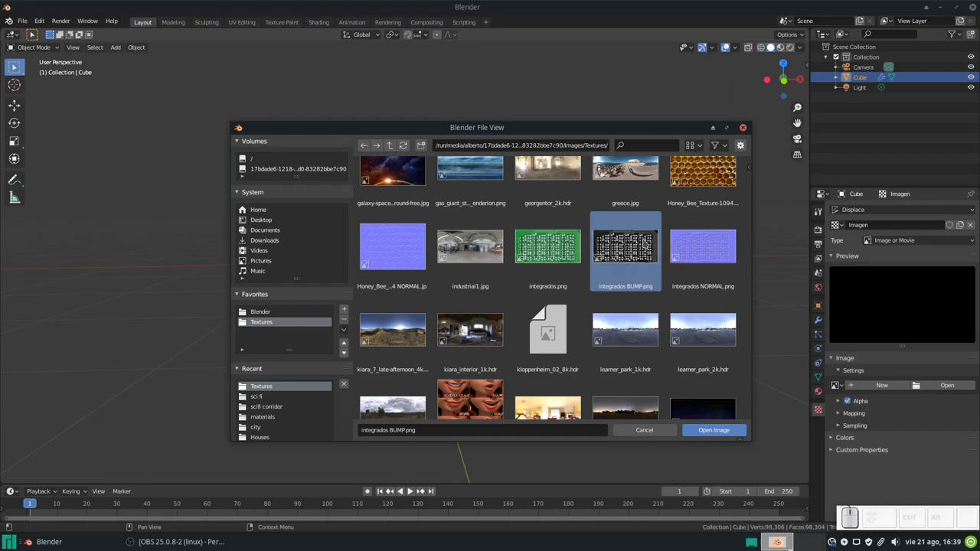
click(727, 433)
- Return to the modifier stack and collapse the Multires and Subdivision panels
drag(542, 293, 828, 325)
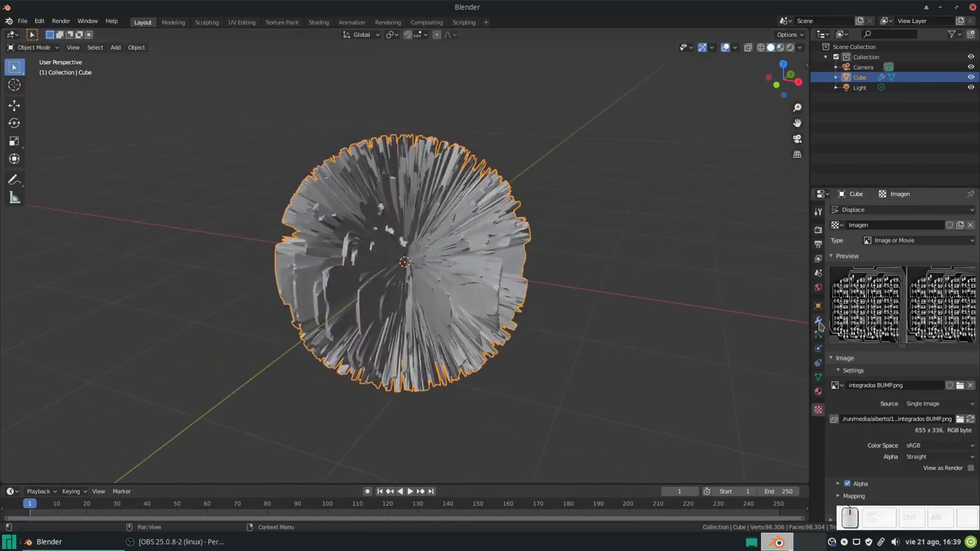
click(822, 322)
scroll(down, 3)
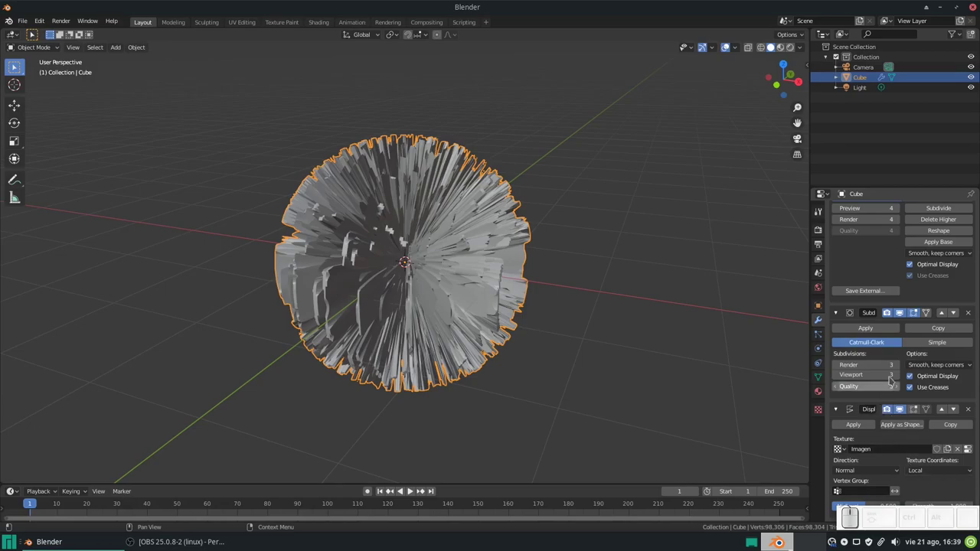
scroll(up, 3)
scroll(down, 3)
scroll(up, 3)
click(842, 226)
click(842, 244)
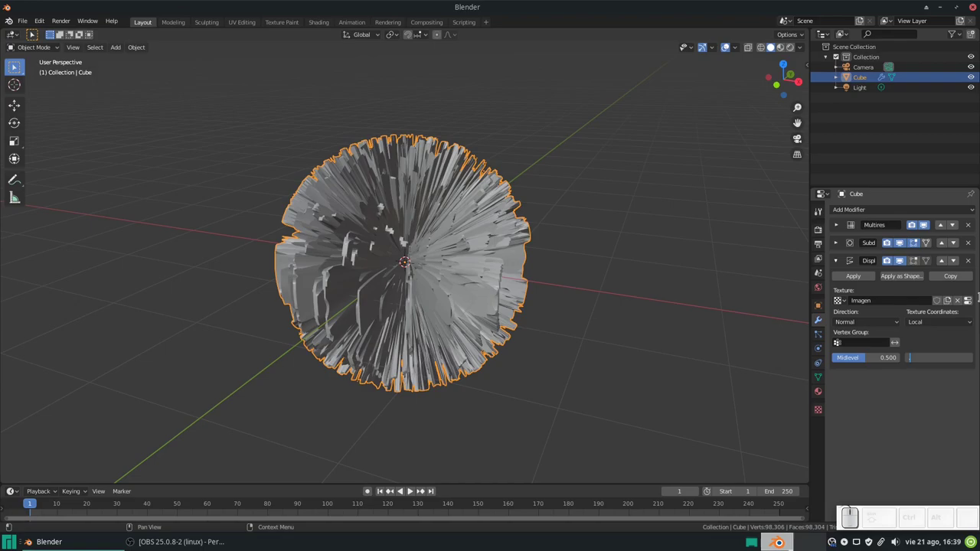
- Reduce the Displace strength to 0.05 for a finely ridged ball
key(KP_0)
key(KP_5)
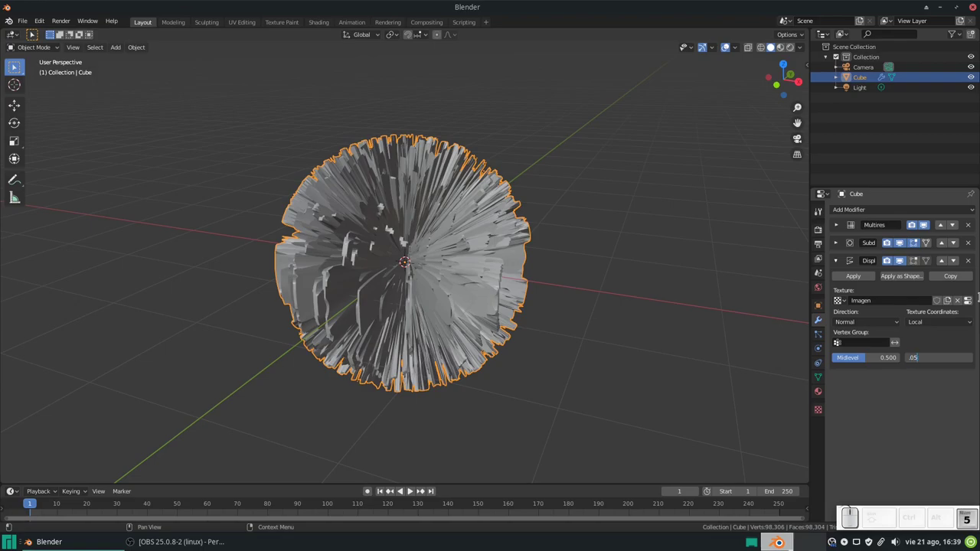
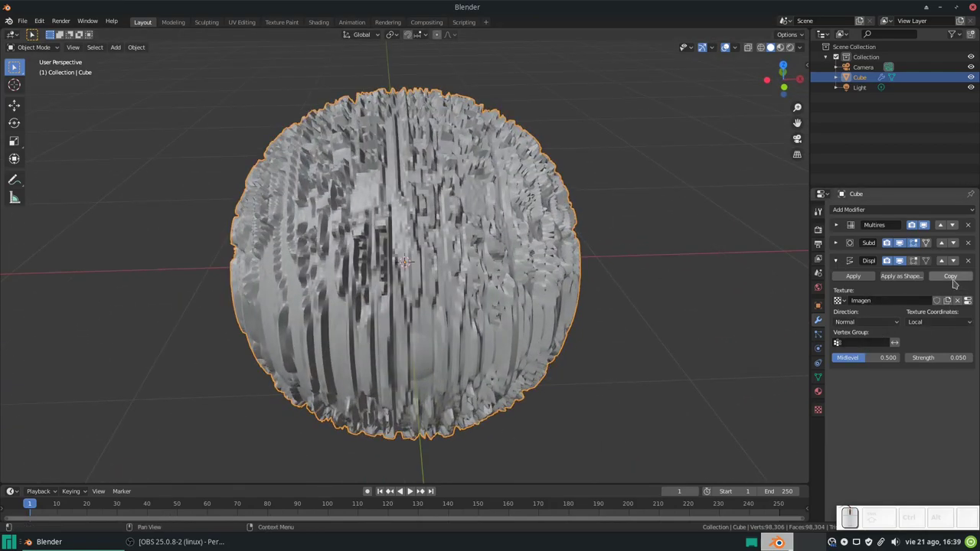
click(969, 301)
scroll(down, 3)
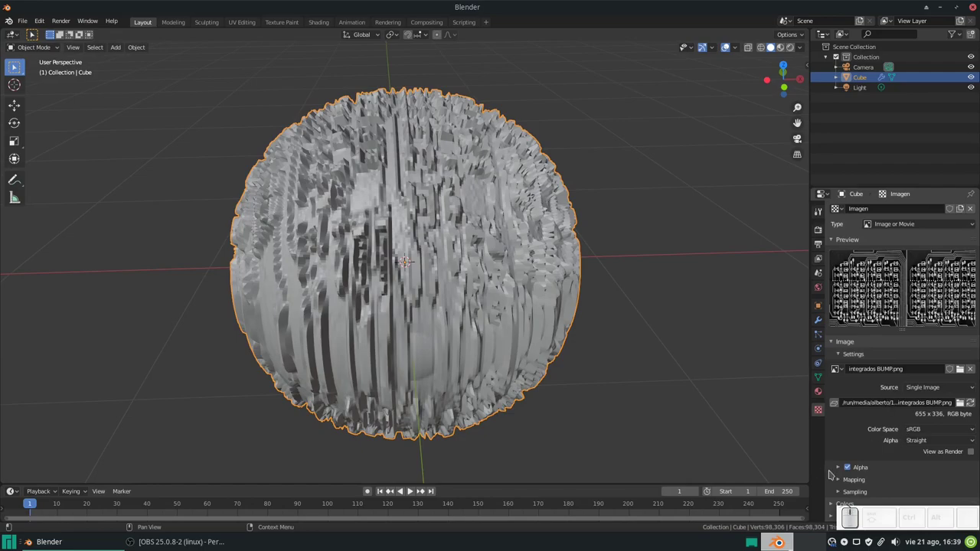
- In Image Mapping, set the bump image's extension mode to Repeat
click(835, 477)
scroll(down, 3)
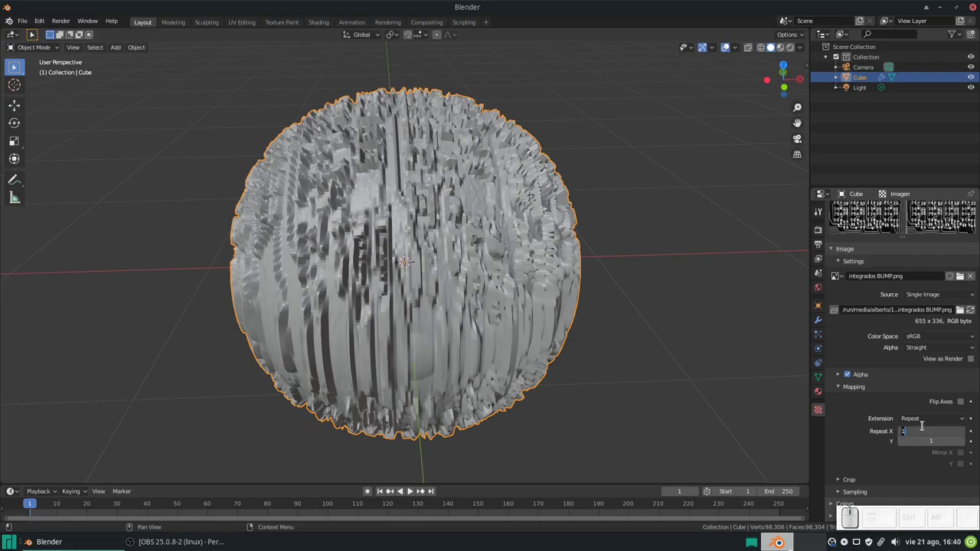
click(924, 422)
click(927, 428)
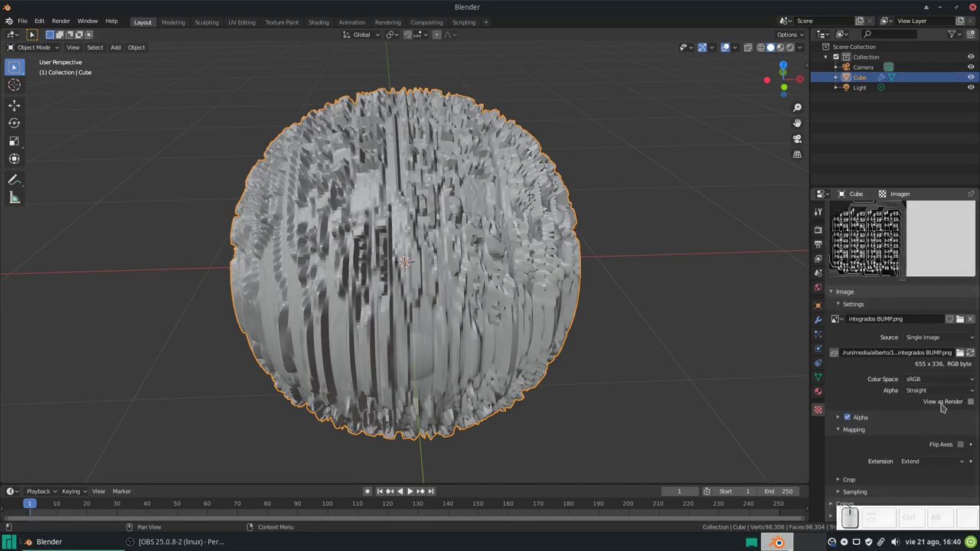
click(939, 461)
click(932, 420)
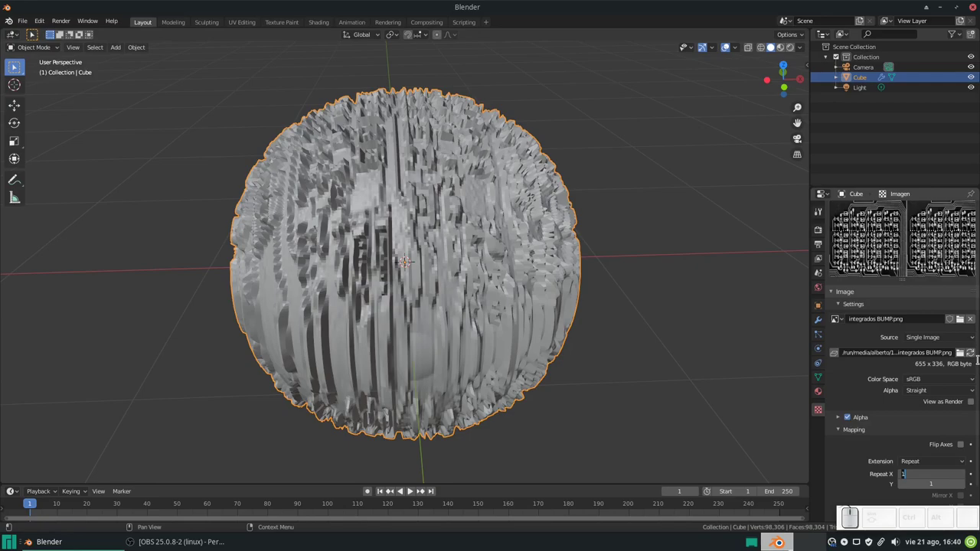
- Set the image repeat count to 5 x 5 for a finer, denser displacement pattern
key(KP_5)
key(Tab)
key(KP_5)
key(KP_Enter)
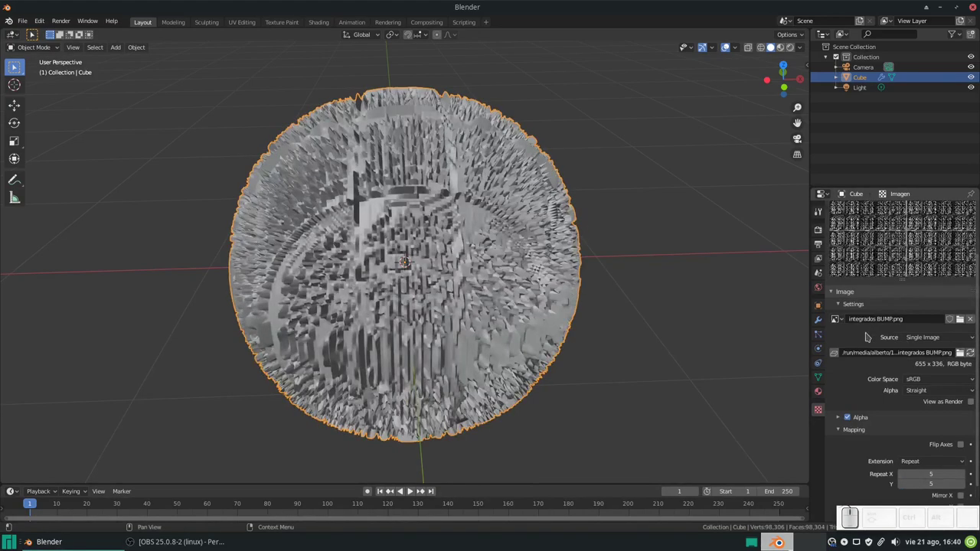
click(572, 292)
drag(538, 274, 574, 266)
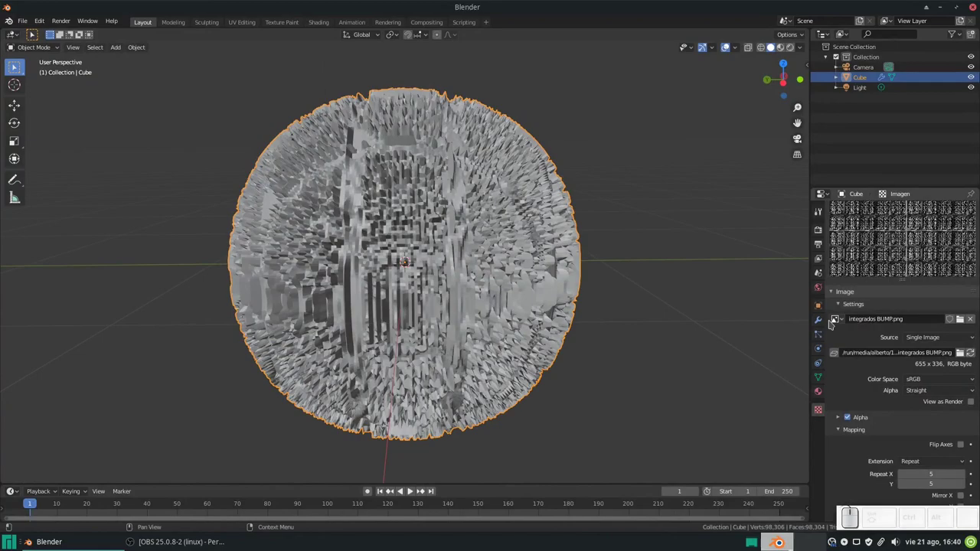
- Raise the subdivision levels to 4 and set Displace strength to 0.040
click(822, 319)
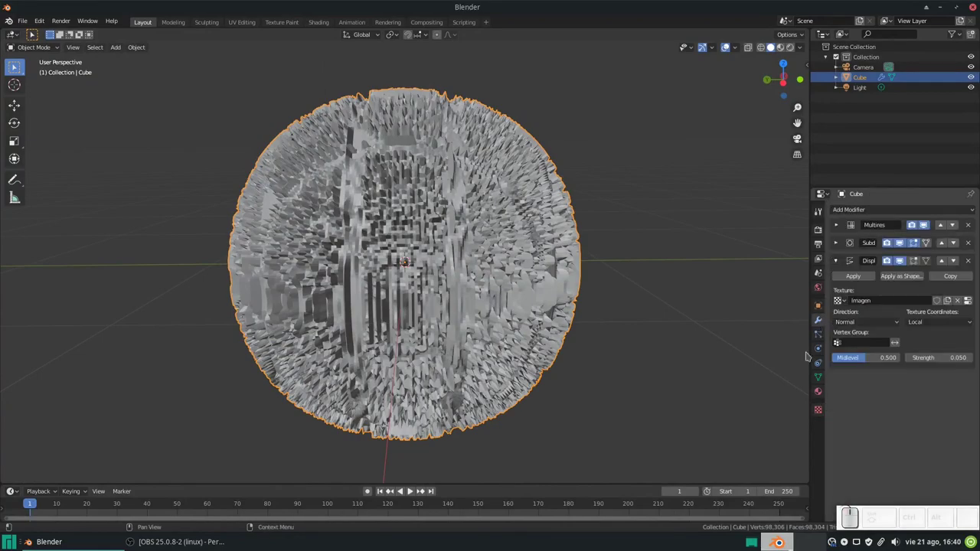
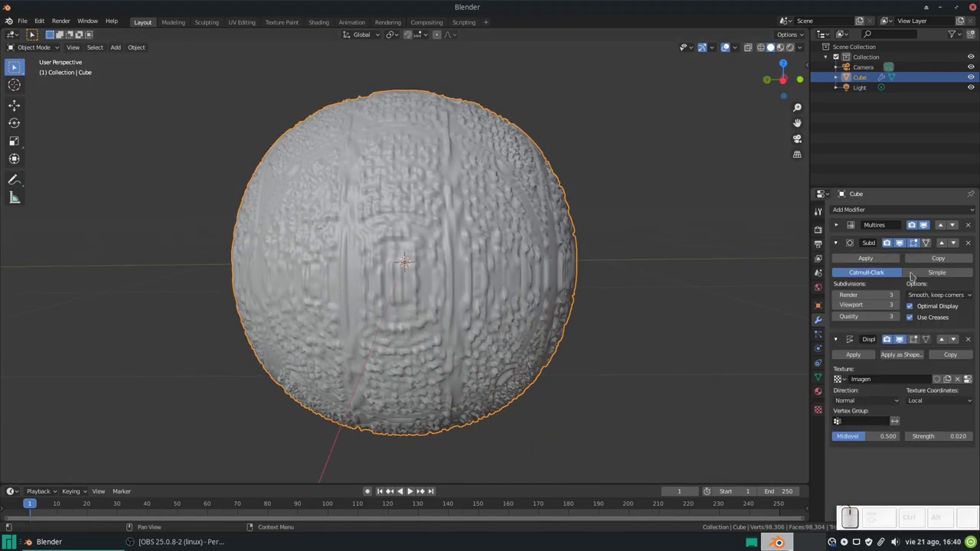
click(900, 305)
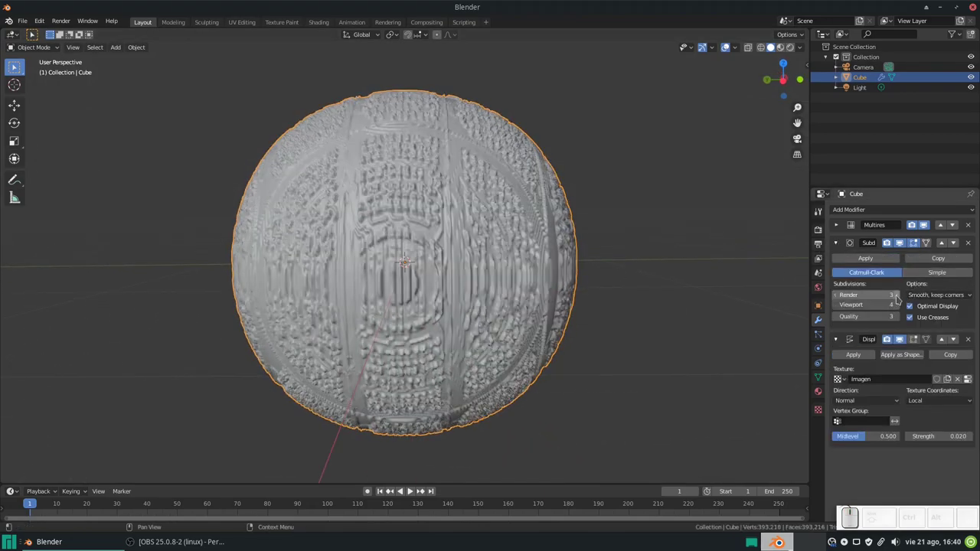
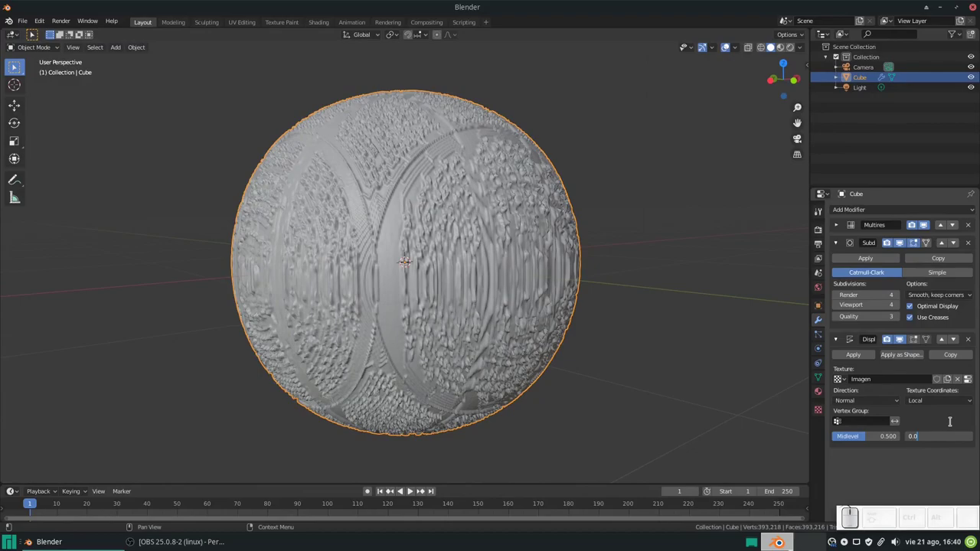
key(KP_Enter)
drag(583, 362, 493, 330)
scroll(down, 3)
scroll(down, 3)
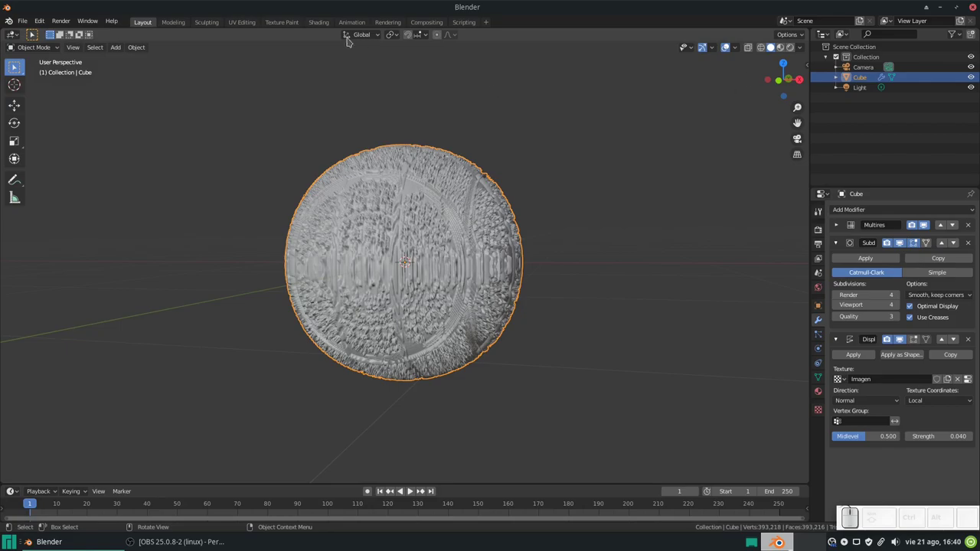
- Preview the sphere with rendered viewport shading in the Shading workspace
click(327, 23)
scroll(up, 3)
drag(470, 222, 740, 58)
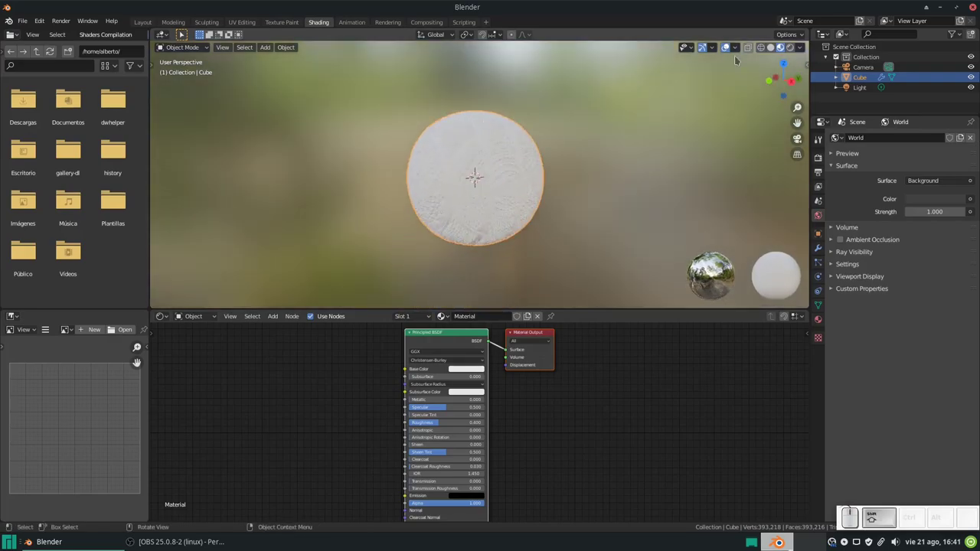
click(794, 48)
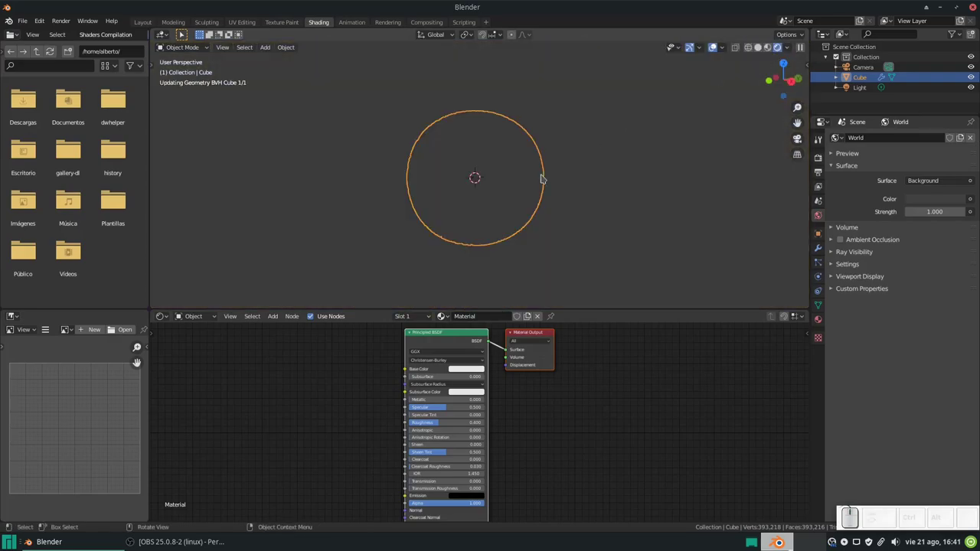
middle_click(562, 191)
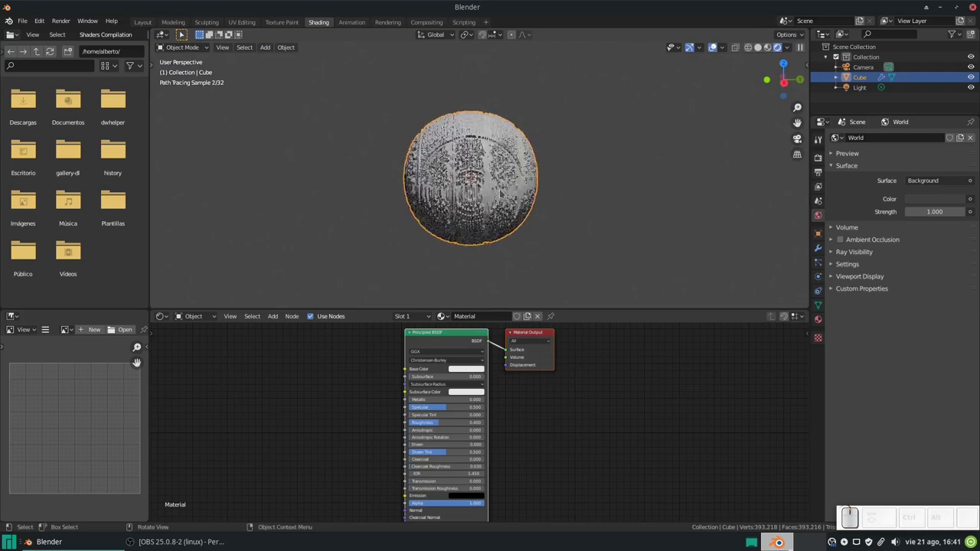
scroll(up, 3)
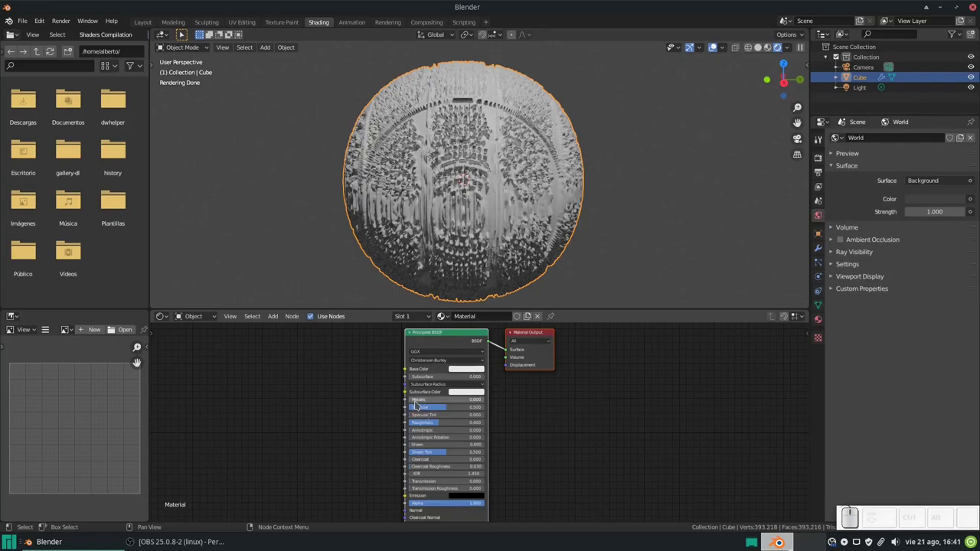
drag(418, 399, 623, 371)
- Make the Principled BSDF fully metallic (1.0) with a darkened base colour
click(535, 336)
click(534, 333)
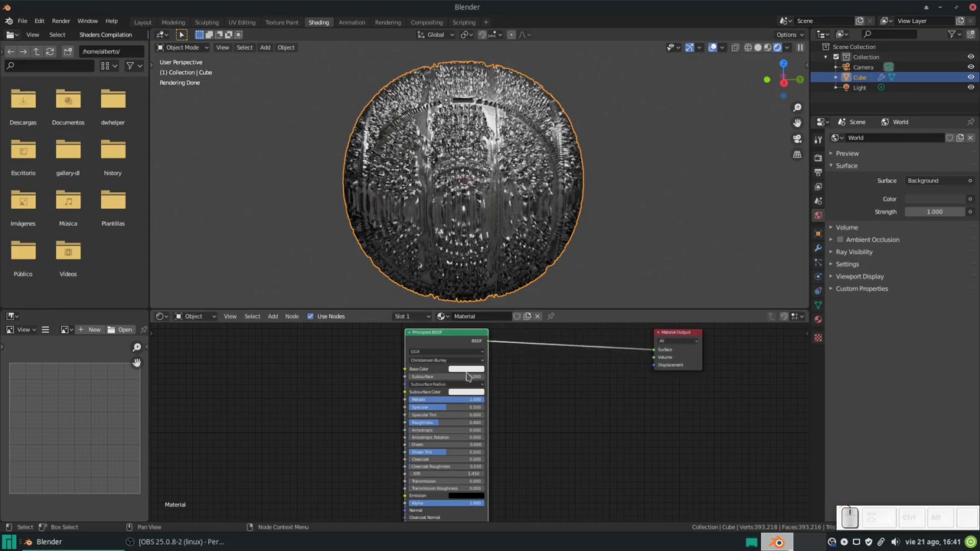
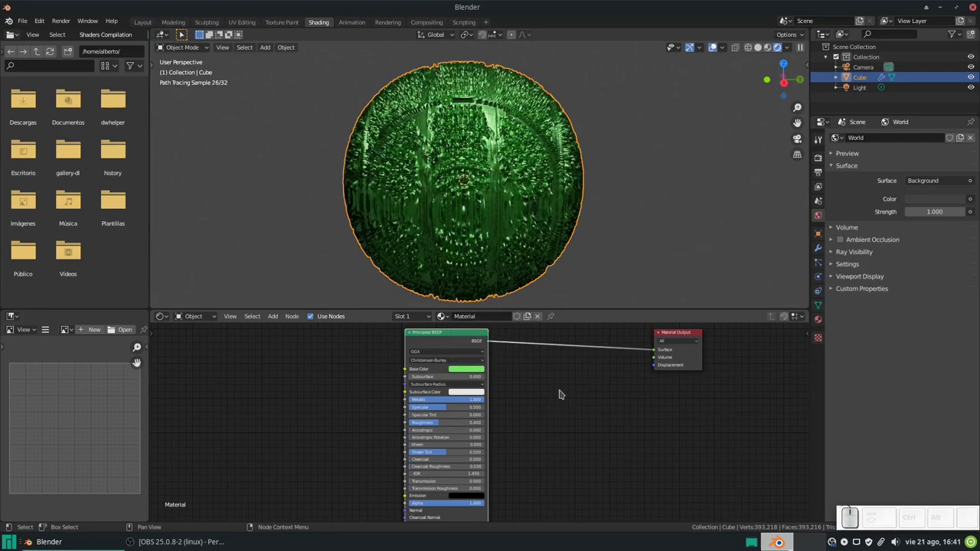
click(477, 370)
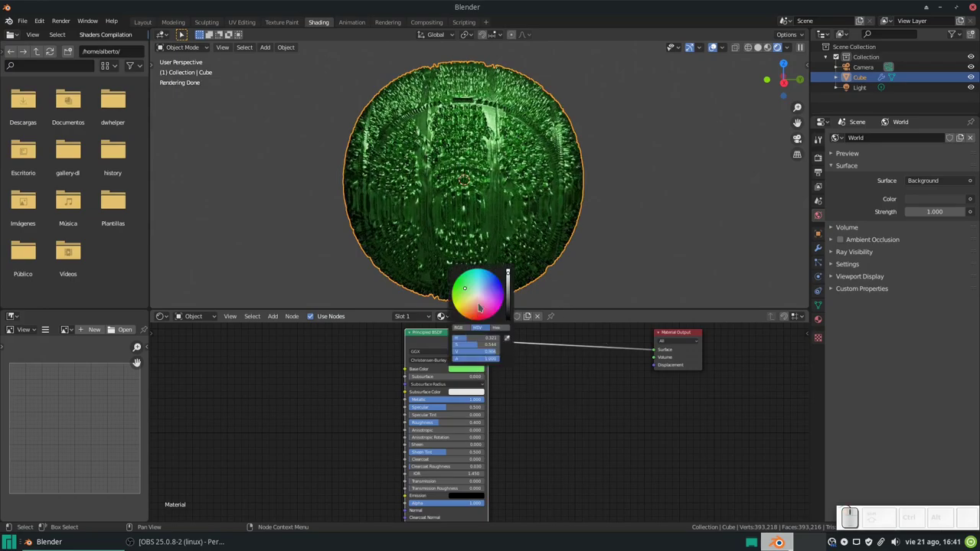
click(483, 297)
scroll(down, 3)
scroll(down, 3)
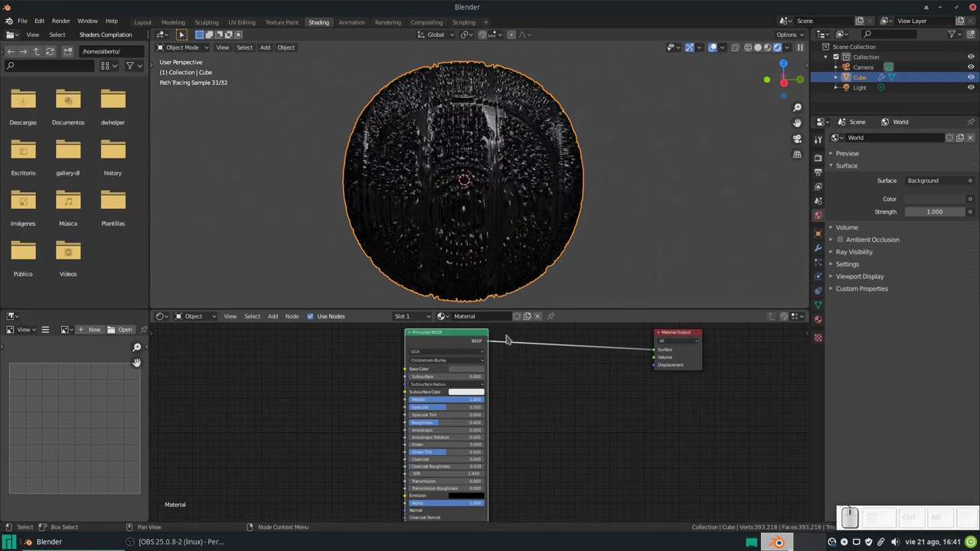
click(457, 334)
click(453, 333)
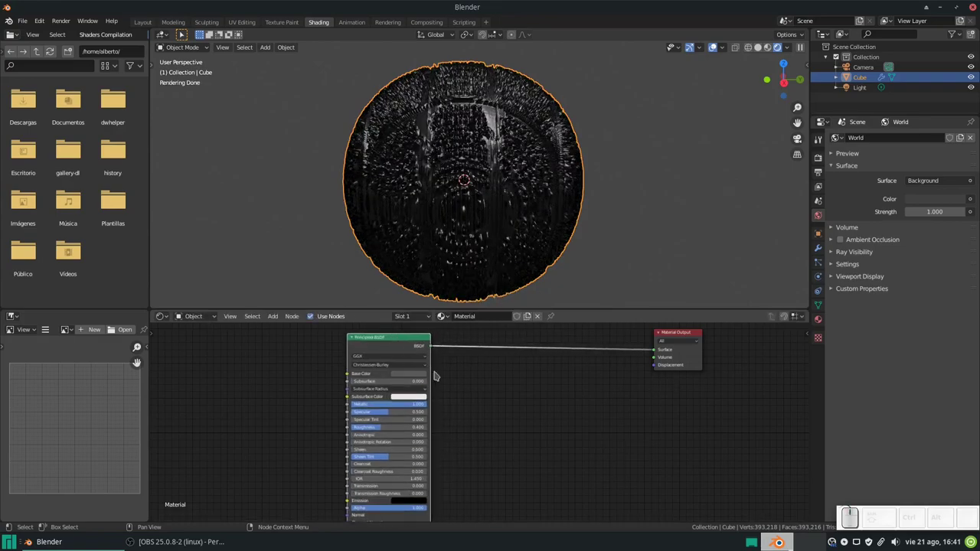
click(400, 377)
click(685, 332)
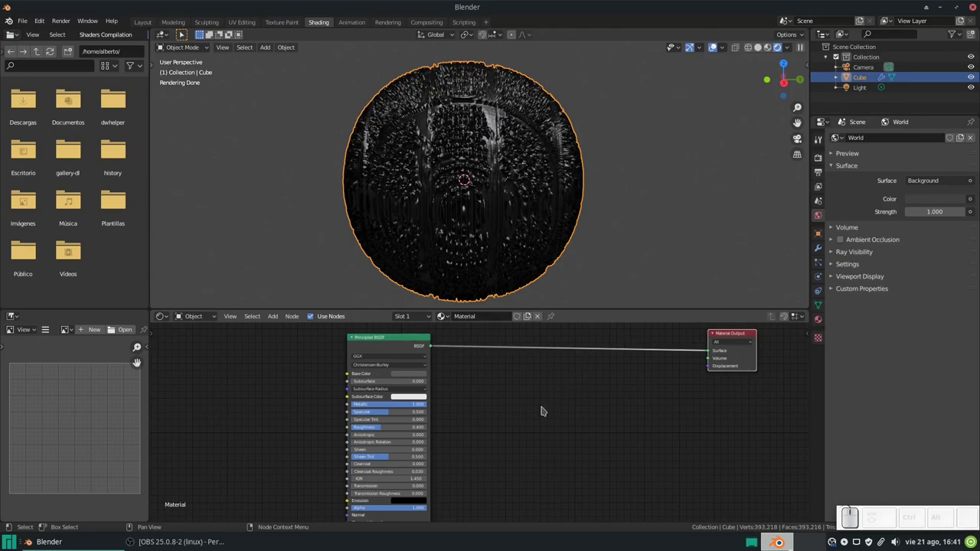
- Add a green Emission shader and a Mix Shader placed before the Material Output
key(shift+a)
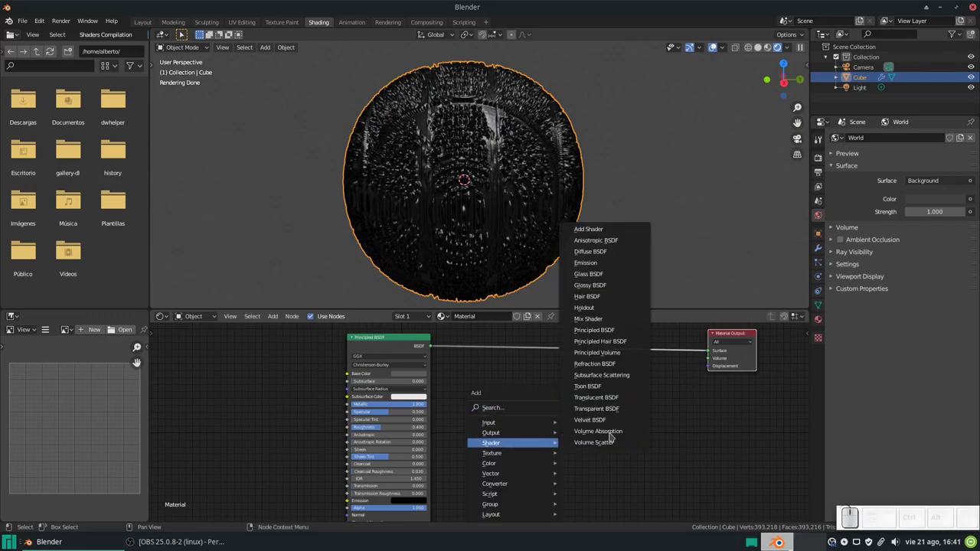
click(604, 261)
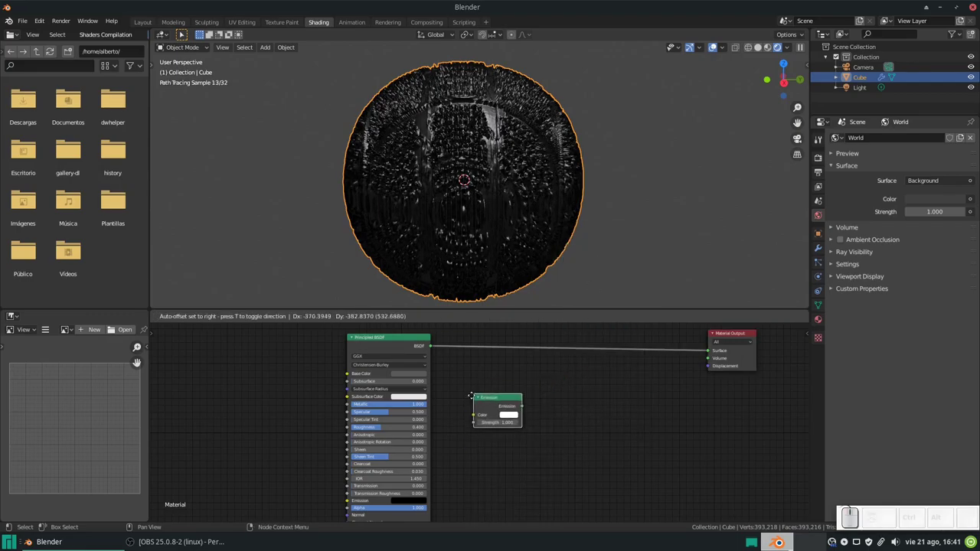
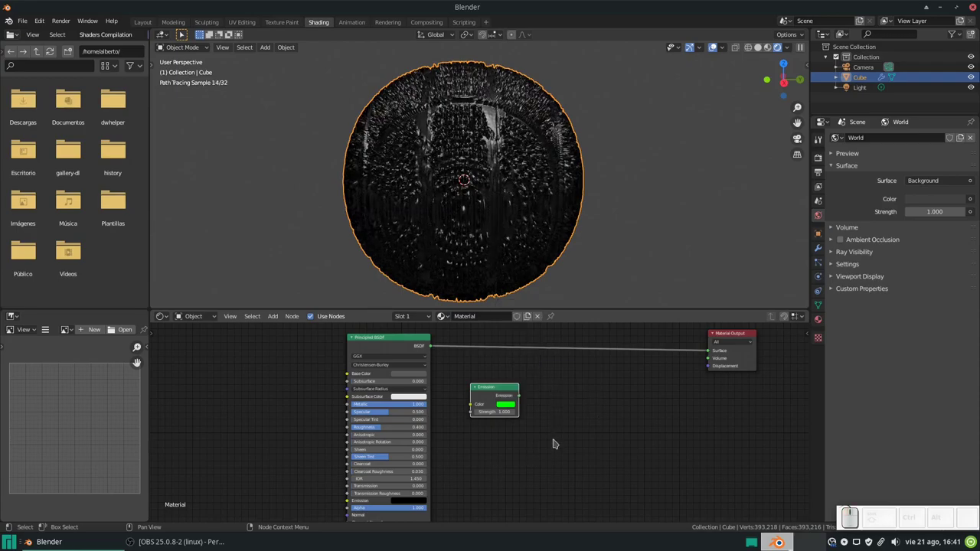
key(shift+a)
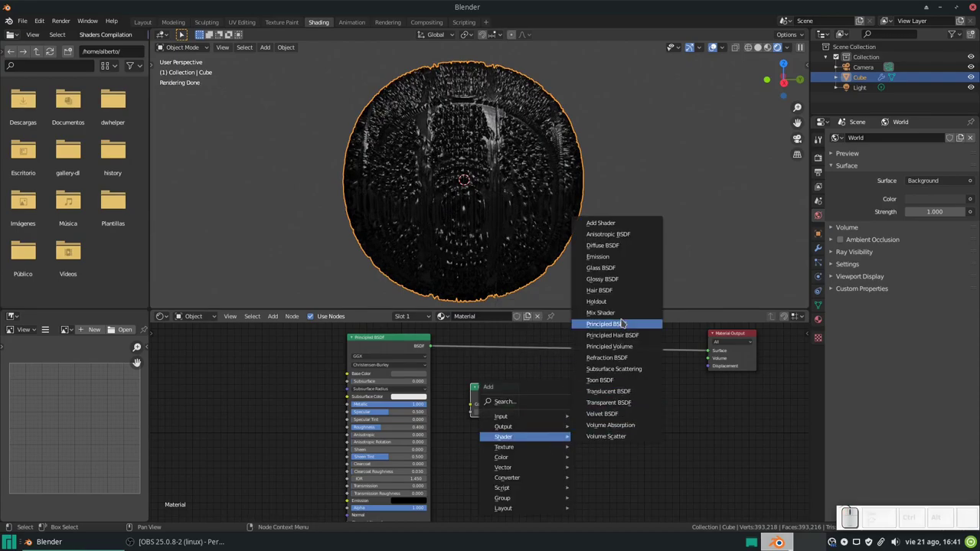
click(625, 314)
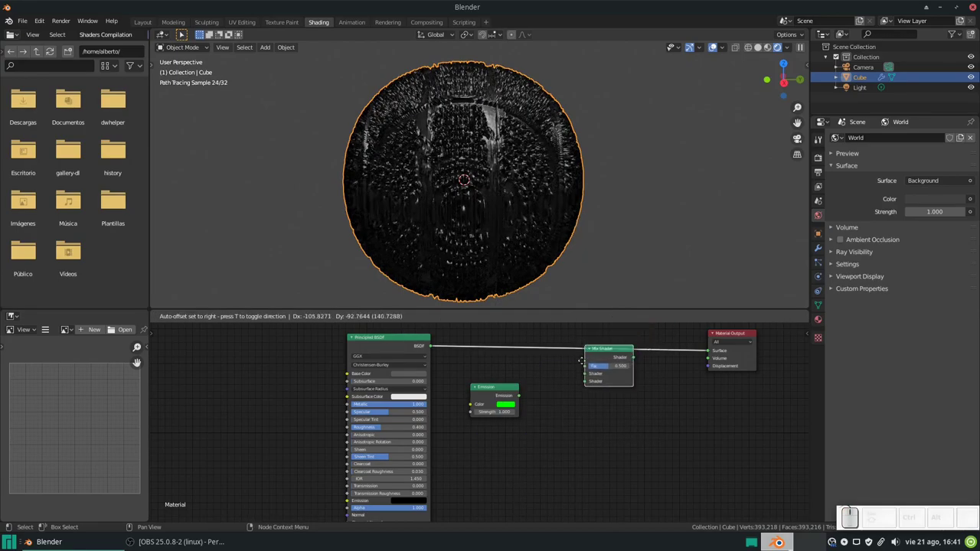
click(584, 335)
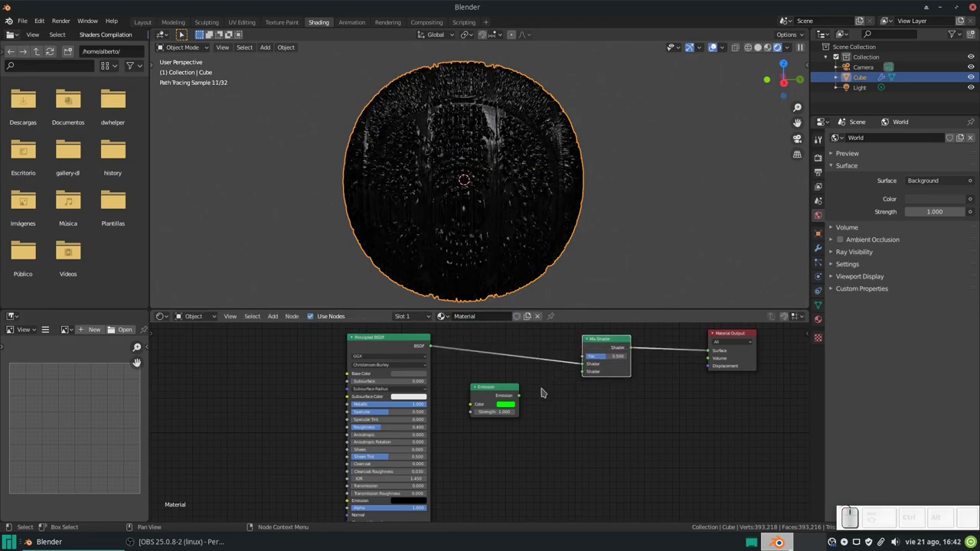
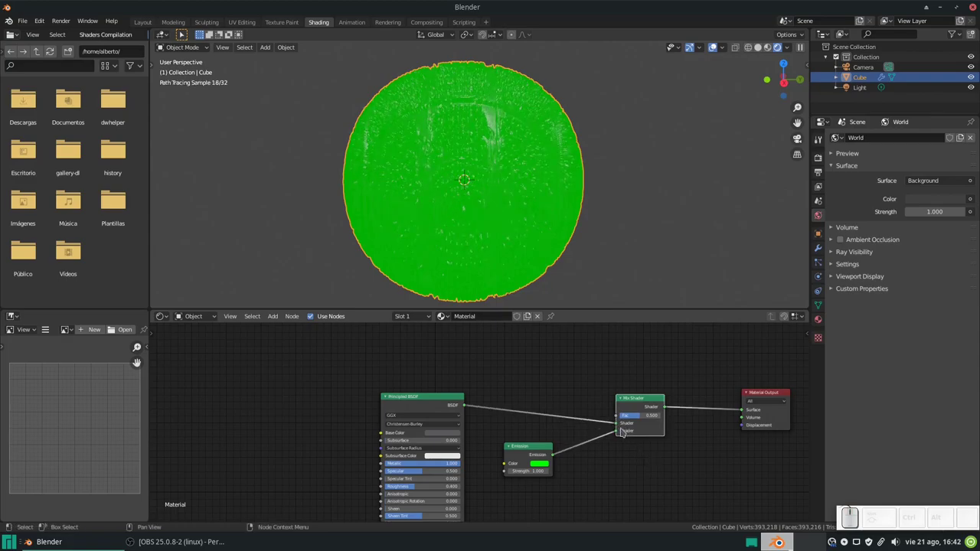
click(620, 431)
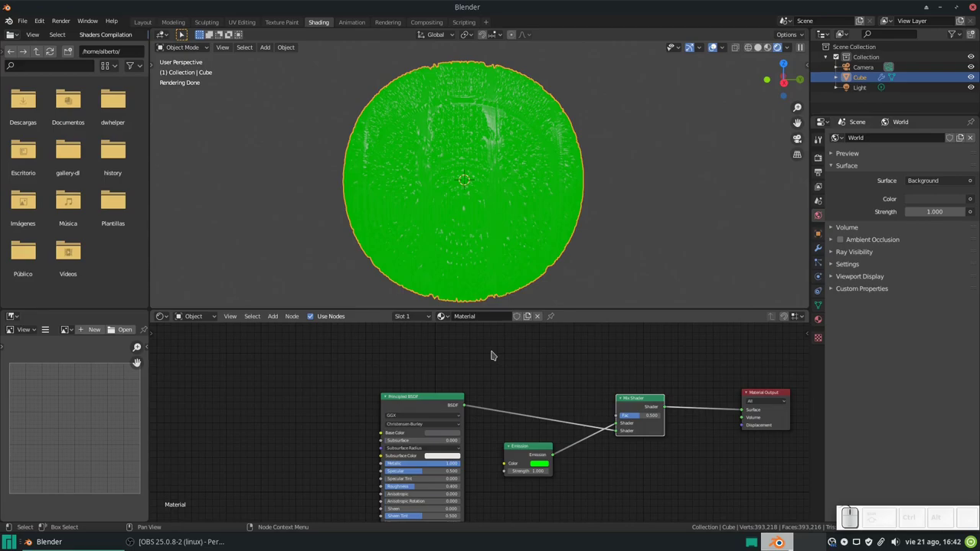
click(620, 426)
- Connect the Emission output into the Mix Shader's second input so the ball glows green
middle_click(468, 196)
scroll(up, 3)
scroll(up, 3)
middle_click(336, 163)
scroll(up, 3)
scroll(down, 3)
scroll(down, 3)
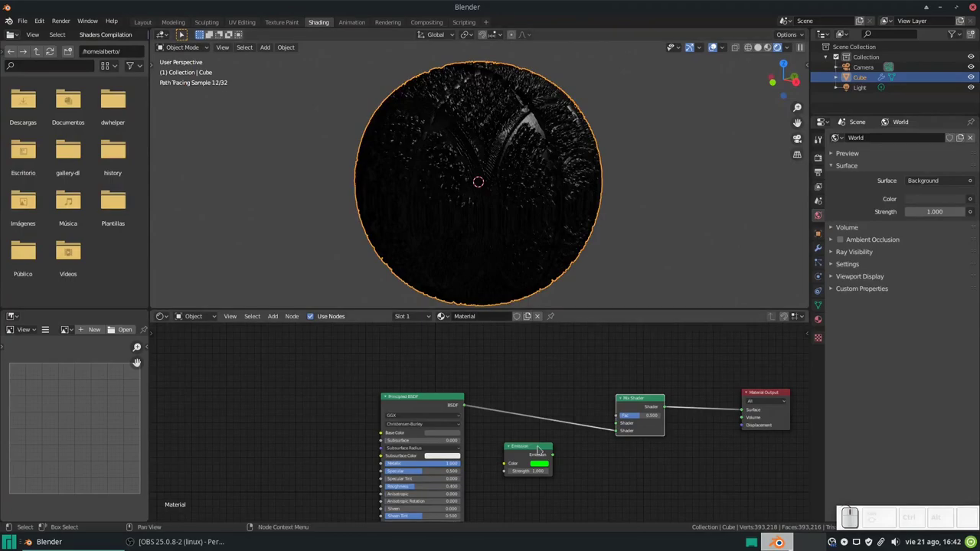
drag(557, 454, 647, 450)
click(513, 389)
- Enable Only Local on the Ambient Occlusion node and wire its AO output into the Mix Shader Fac
key(shift+a)
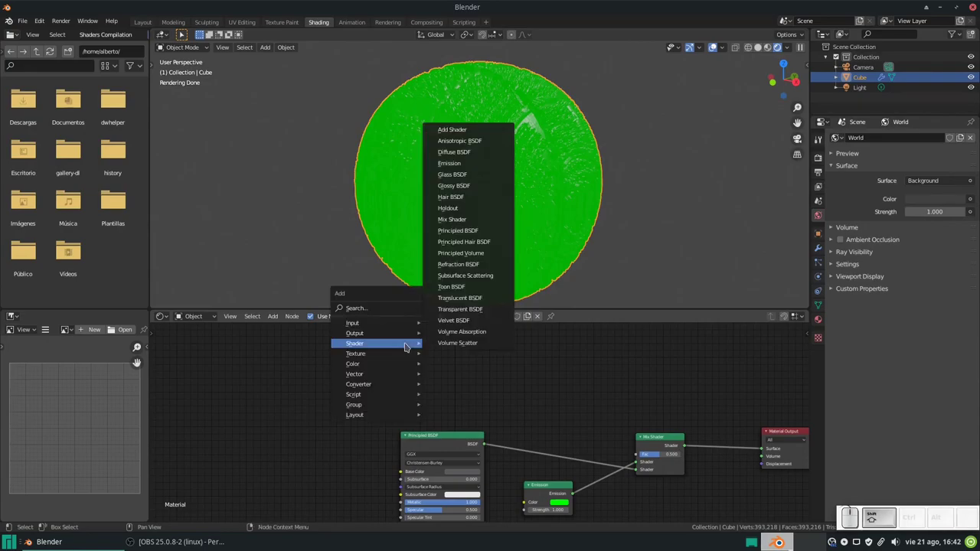
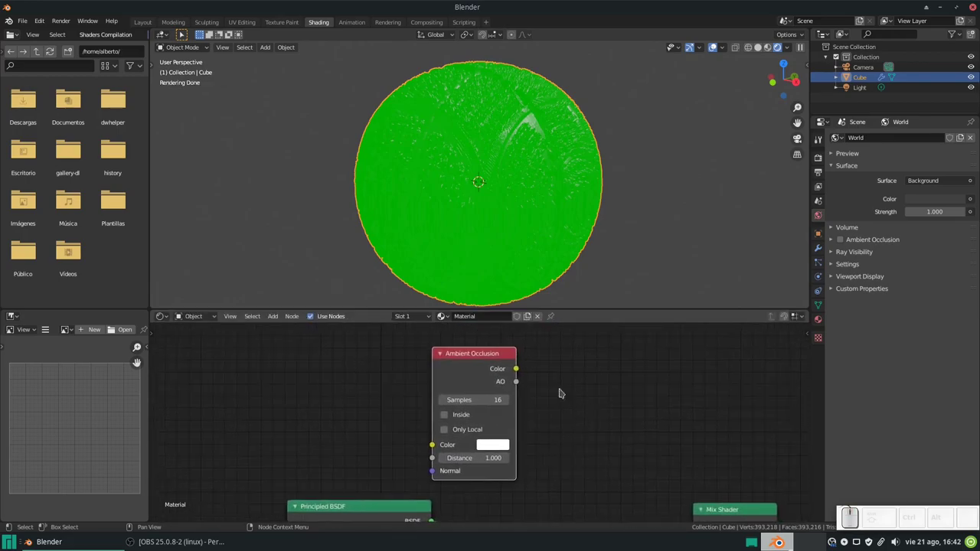
click(448, 431)
drag(629, 449, 432, 365)
scroll(down, 3)
drag(465, 388, 590, 487)
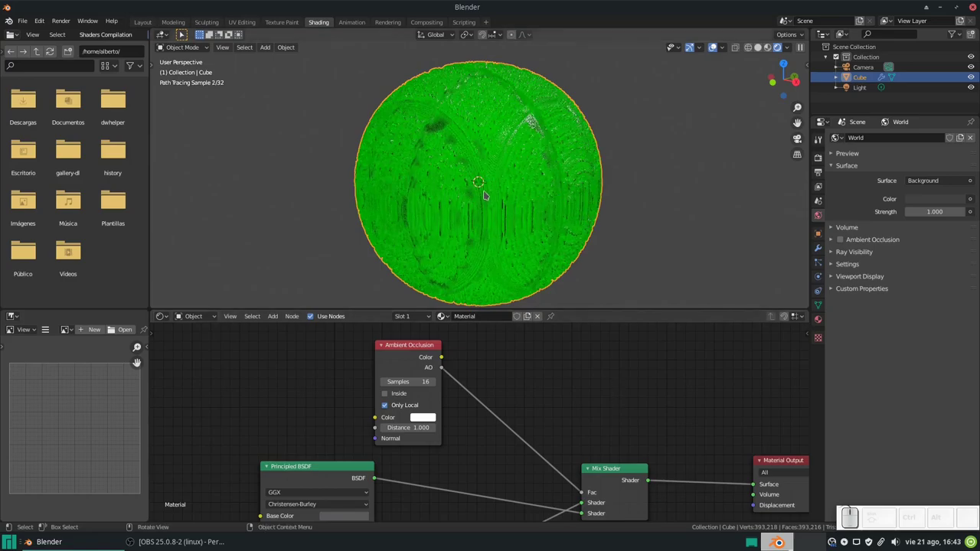
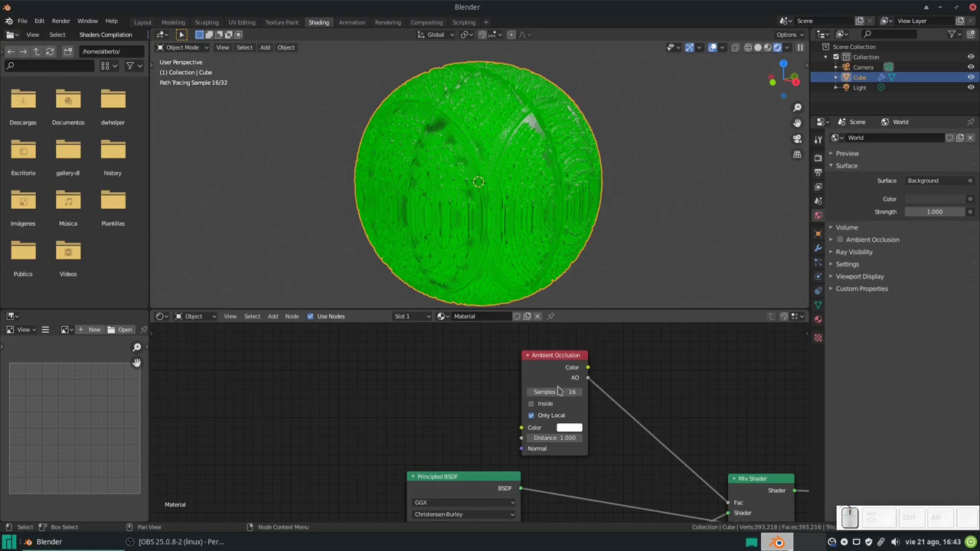
- Reposition the Ambient Occlusion node above the shaders to make room for more nodes
drag(553, 355, 536, 347)
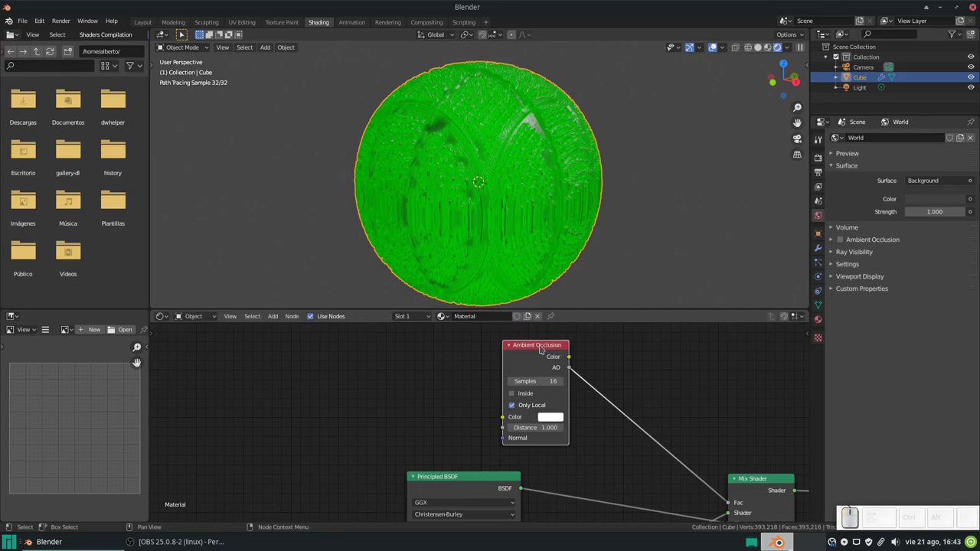
drag(541, 346, 491, 380)
key(shift+a)
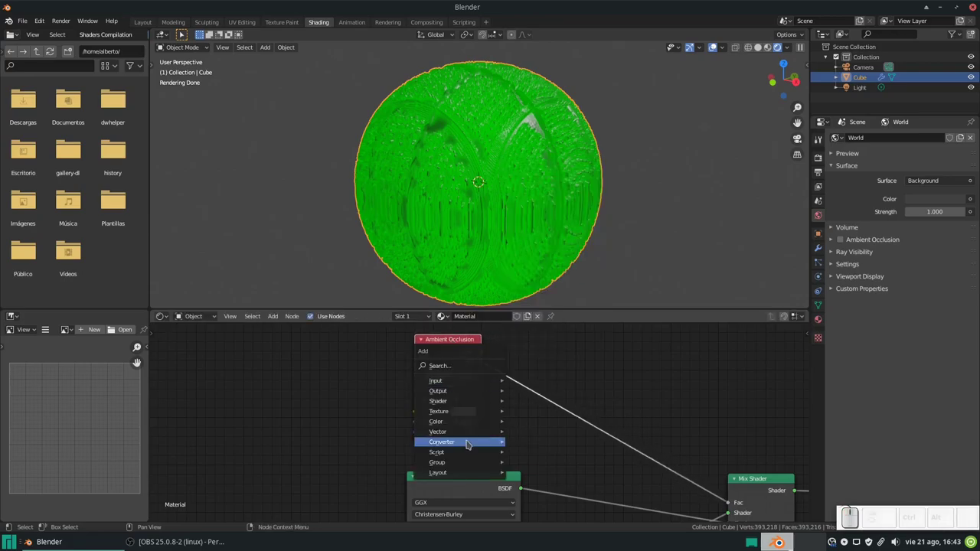
- Drop a ColorRamp onto the AO-to-Fac link and adjust its stops for dark sphere with green speckles
click(551, 318)
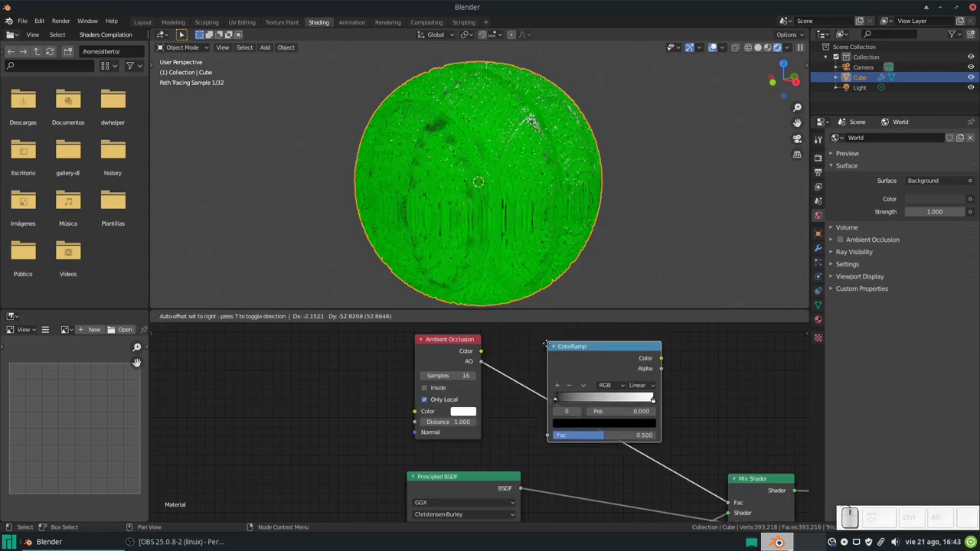
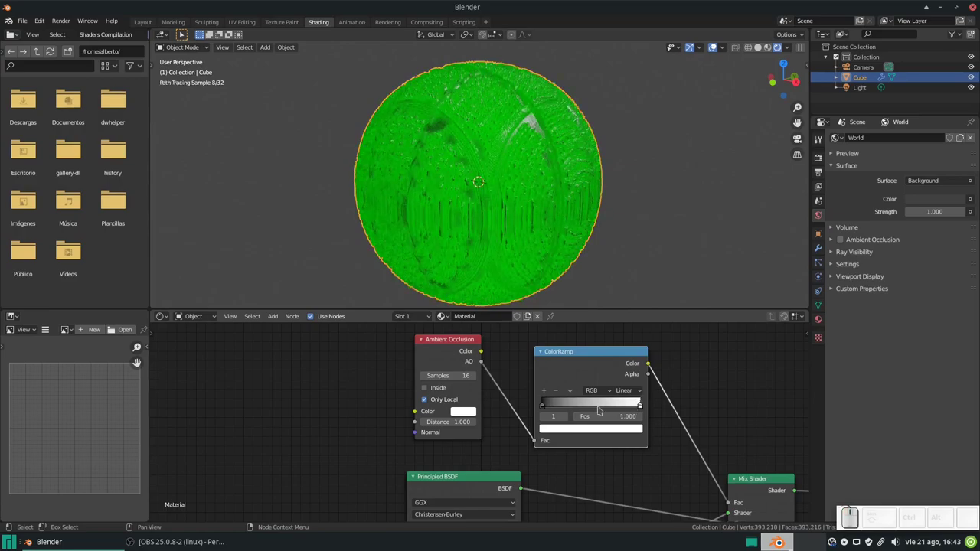
scroll(up, 3)
scroll(up, 3)
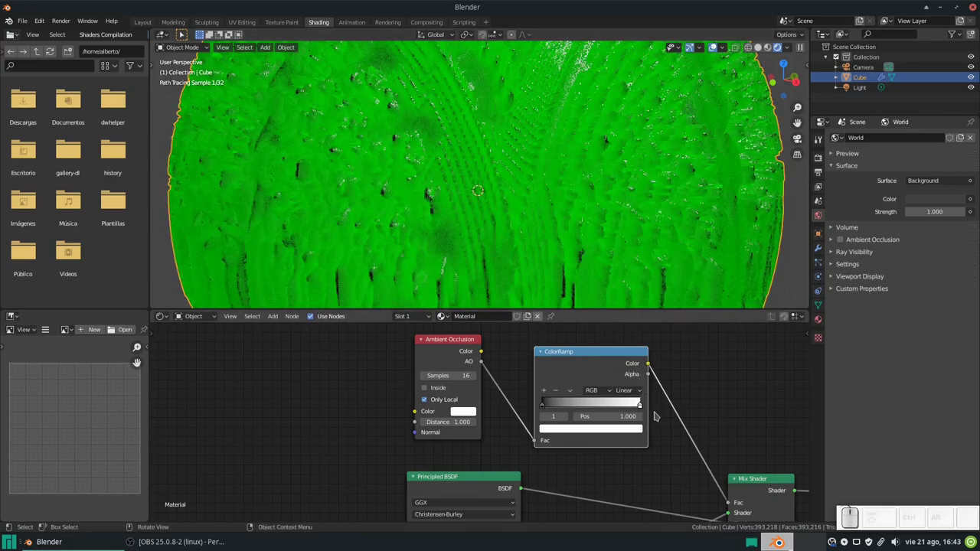
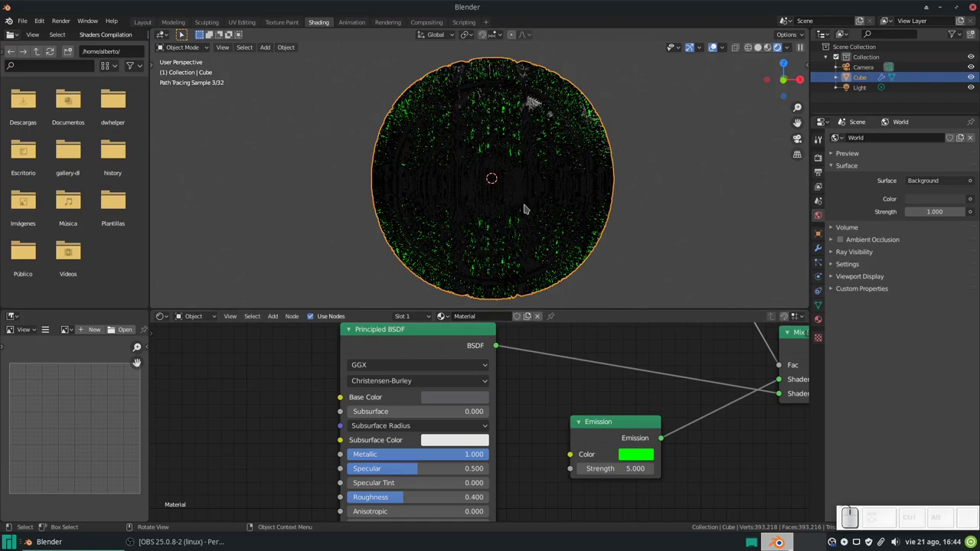
- Add a Texture Coordinate/Mapping/Image Texture setup with integrados BUMP.png feeding the AO colour
middle_click(466, 374)
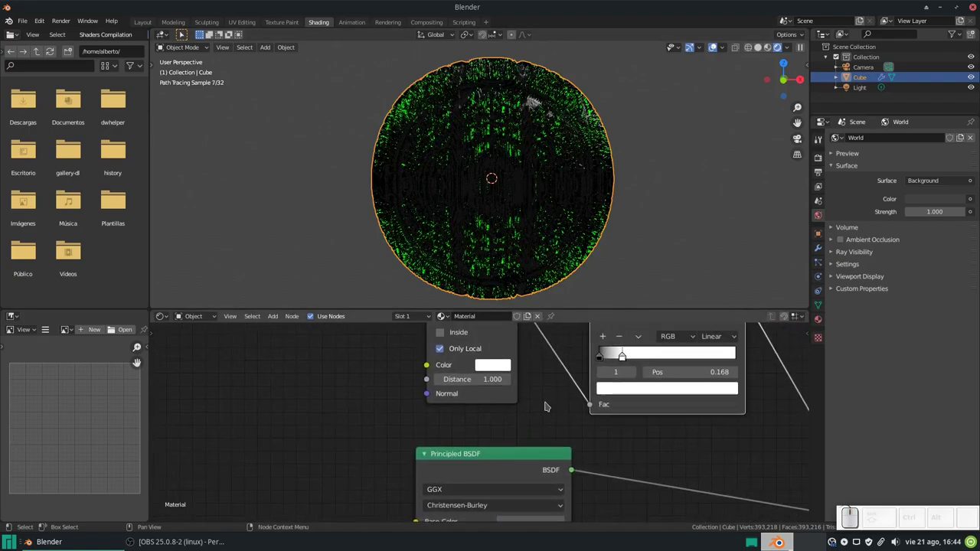
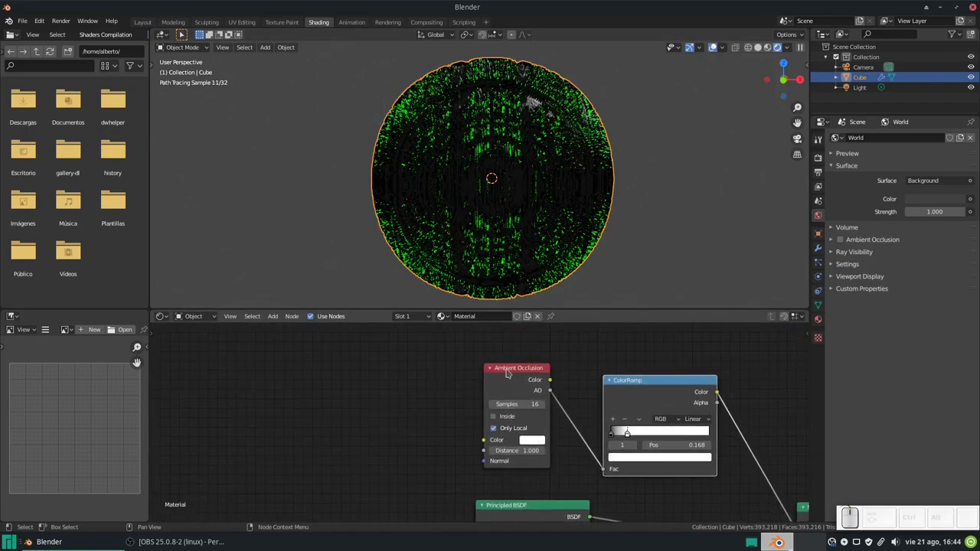
click(509, 369)
key(ctrl+t)
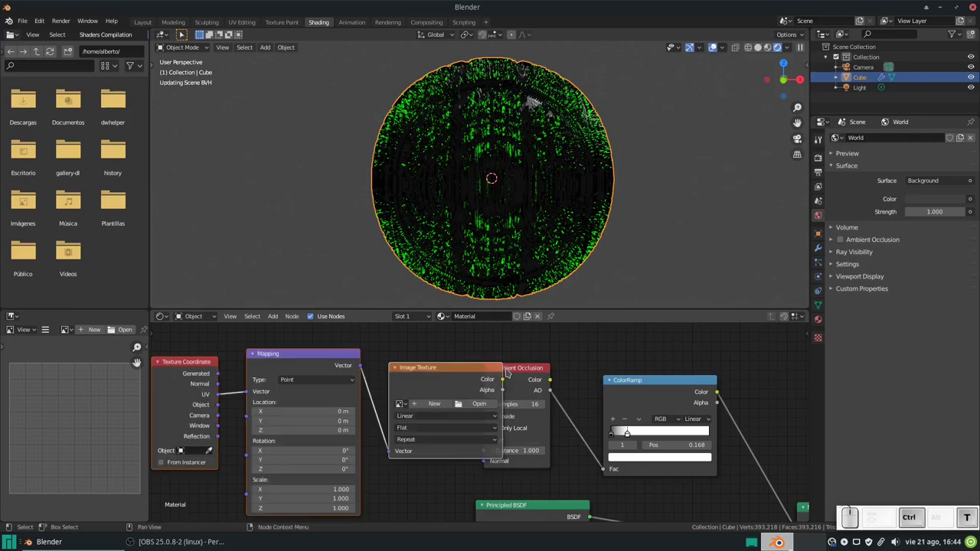
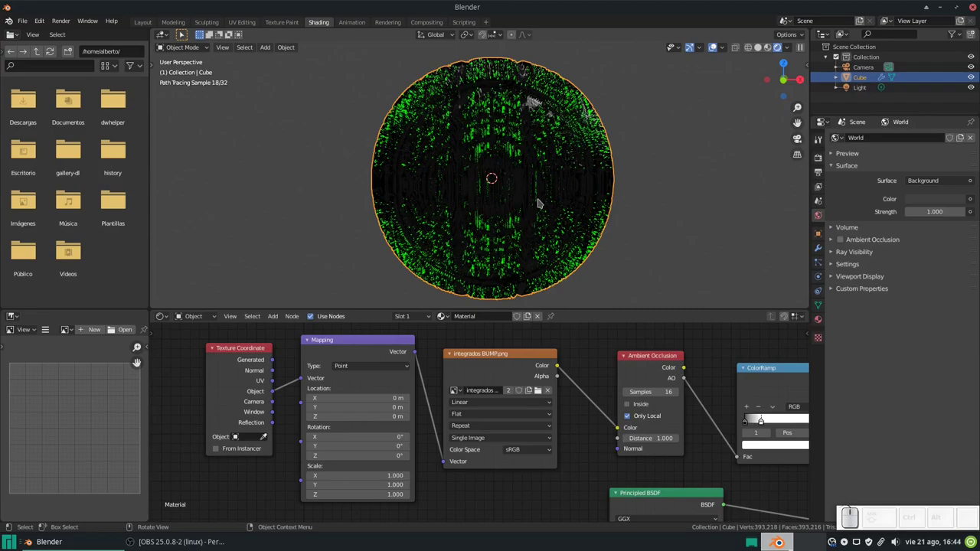
- Use Object coordinates for the bump image and retune the ColorRamp stop
drag(569, 173, 532, 183)
middle_click(745, 389)
scroll(up, 3)
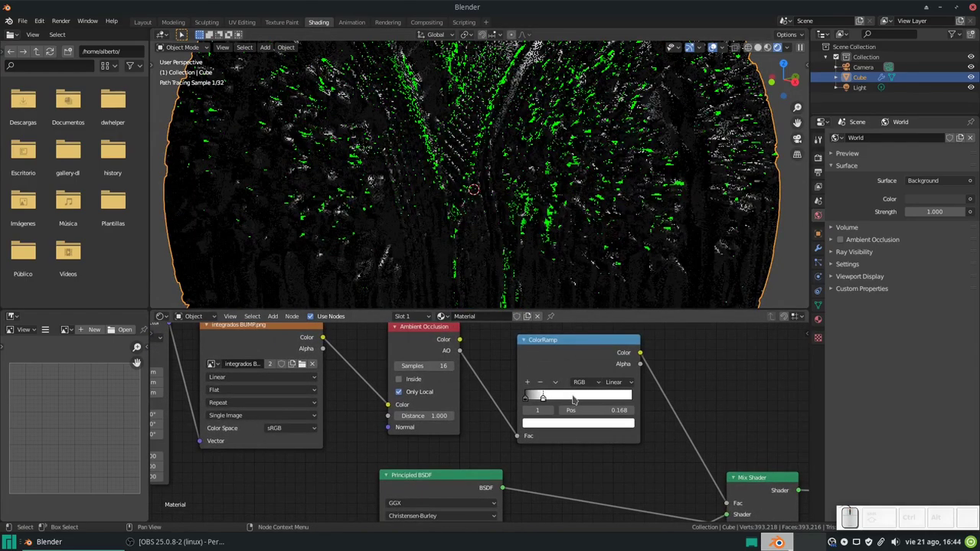
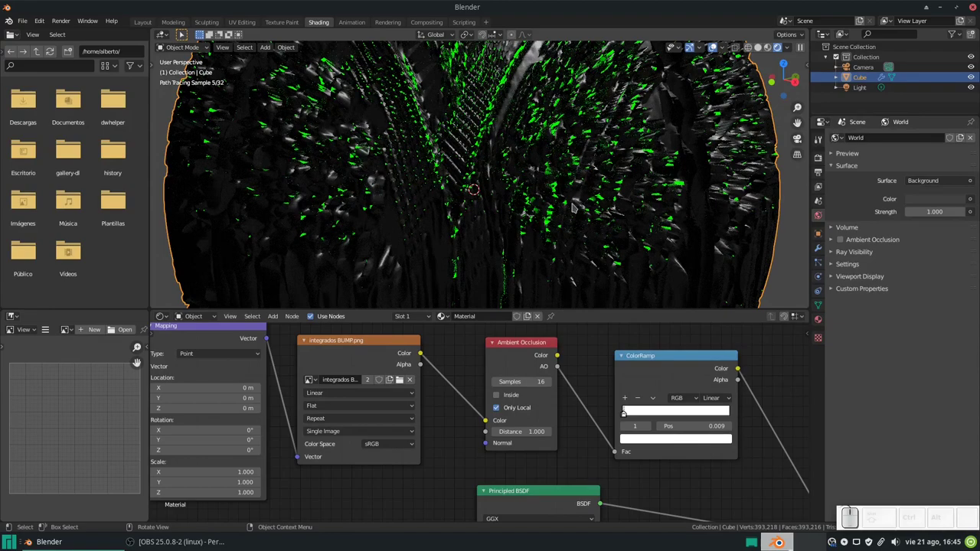
scroll(down, 3)
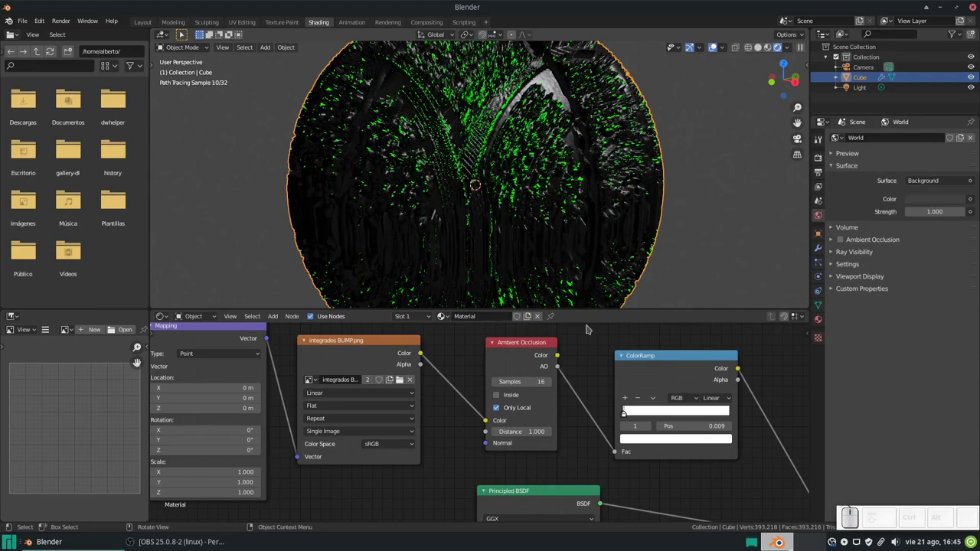
- Slide the ColorRamp stop to position 0.123 and tidy the Principled BSDF and Emission nodes
drag(627, 414, 659, 370)
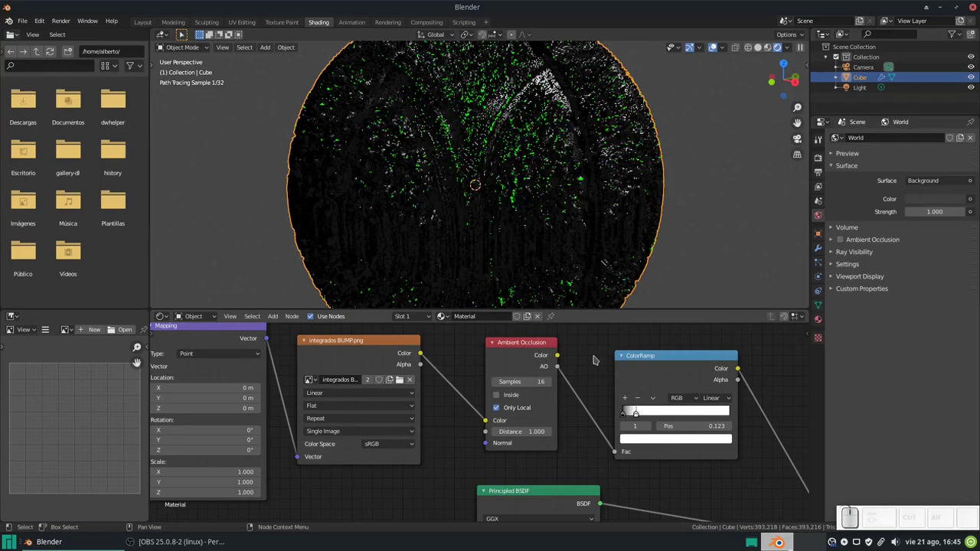
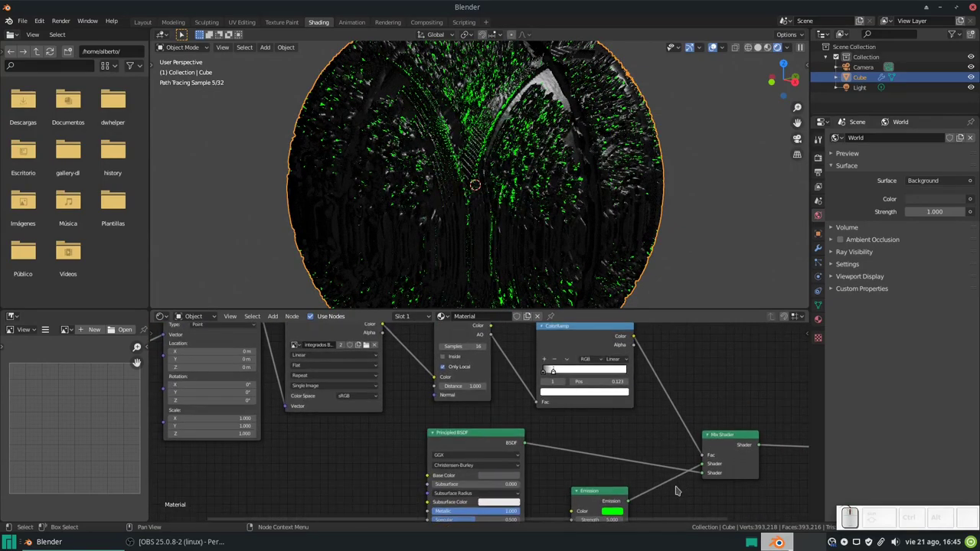
drag(486, 436, 564, 482)
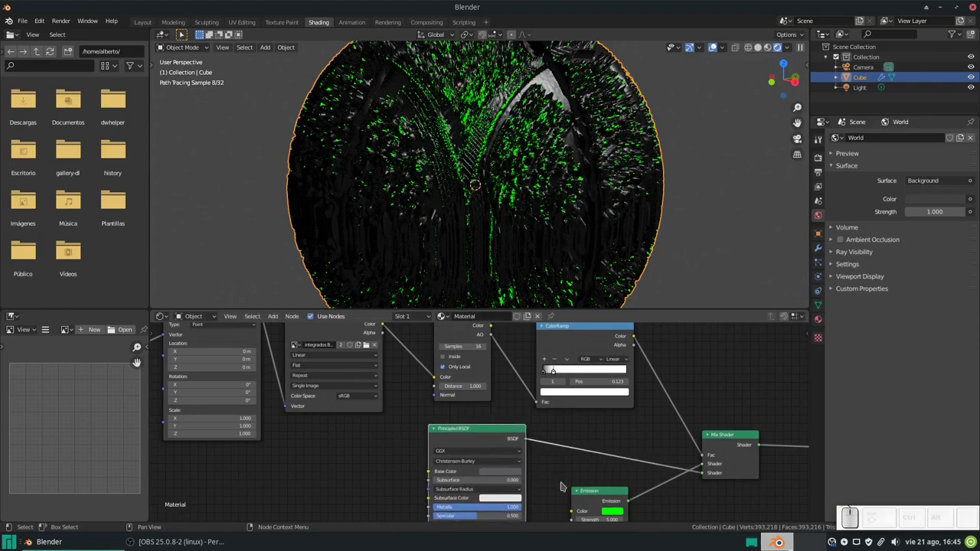
drag(601, 492, 603, 480)
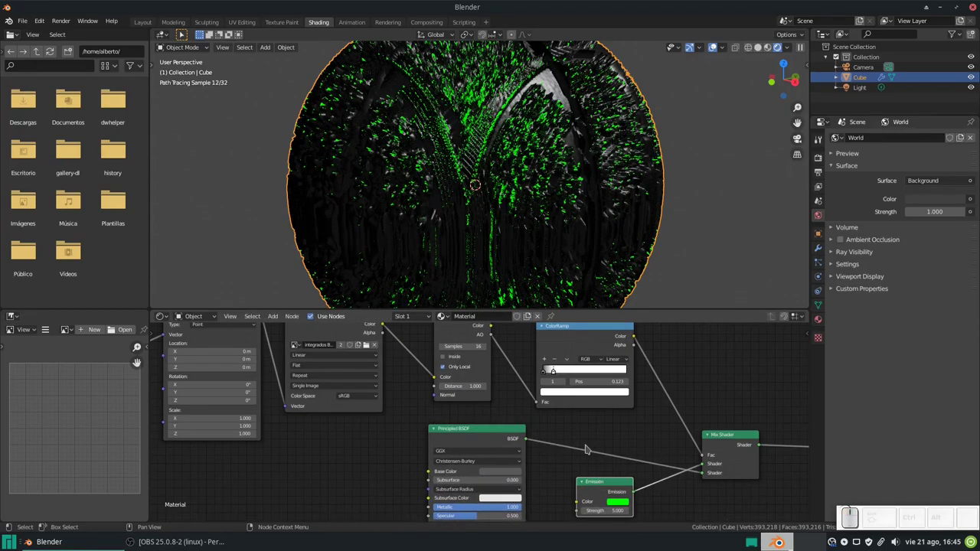
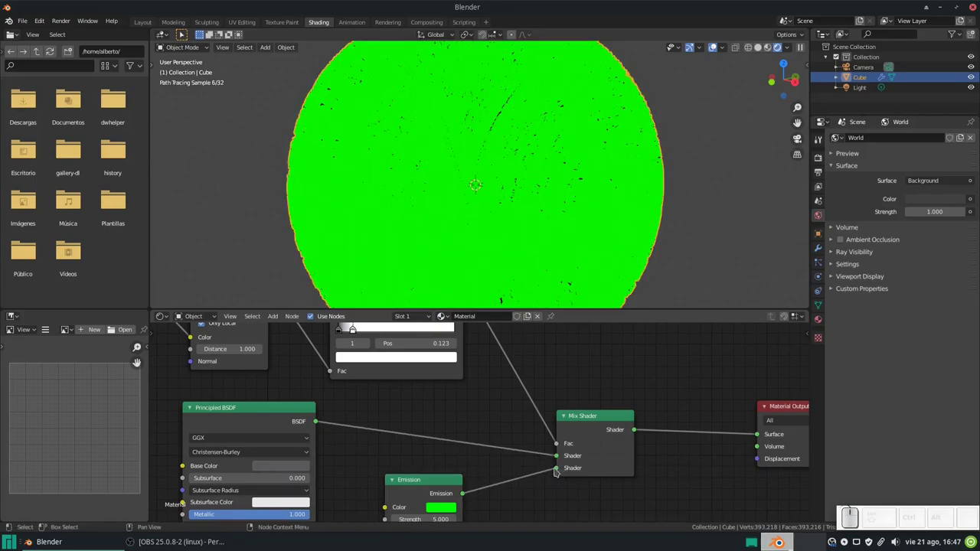
- Swap the Mix Shader inputs so the ball renders dark metallic with green flecks
click(558, 468)
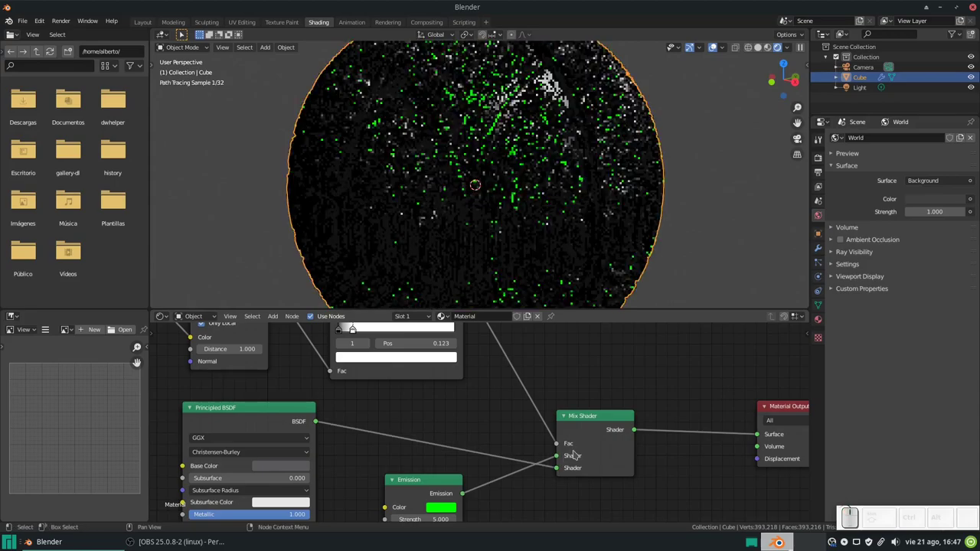
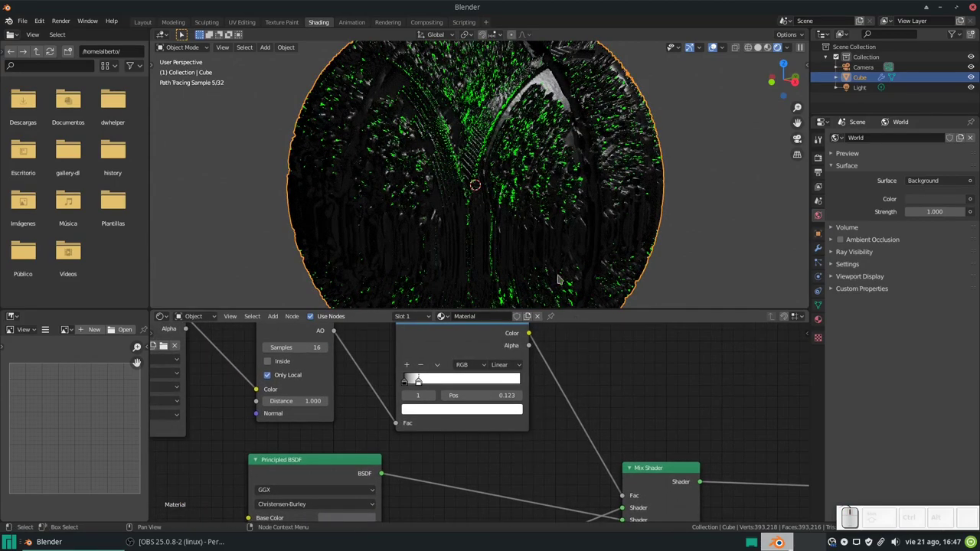
drag(625, 501, 629, 432)
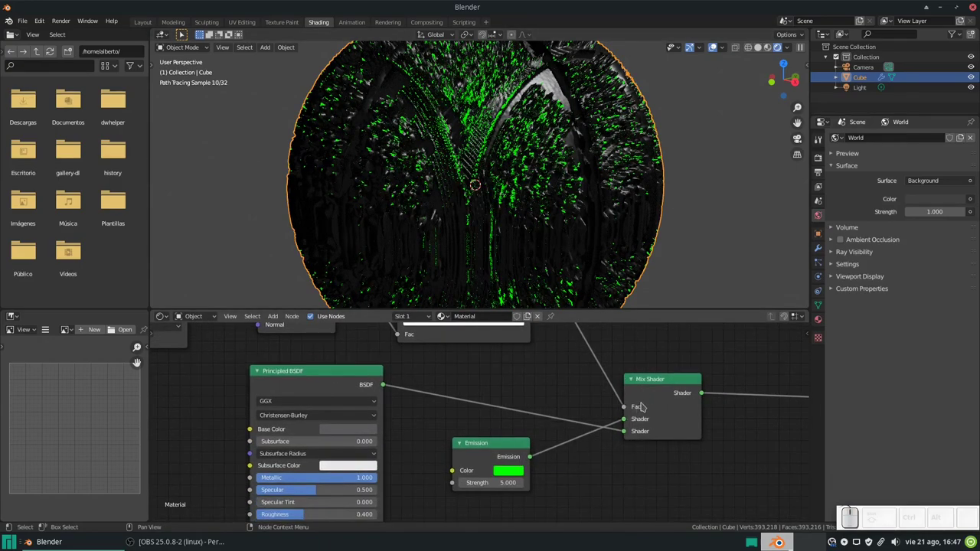
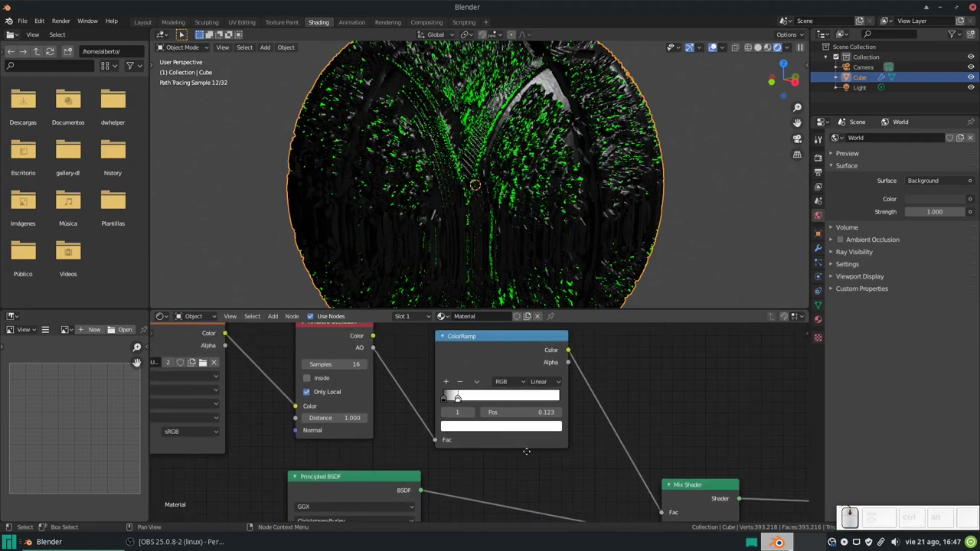
click(342, 343)
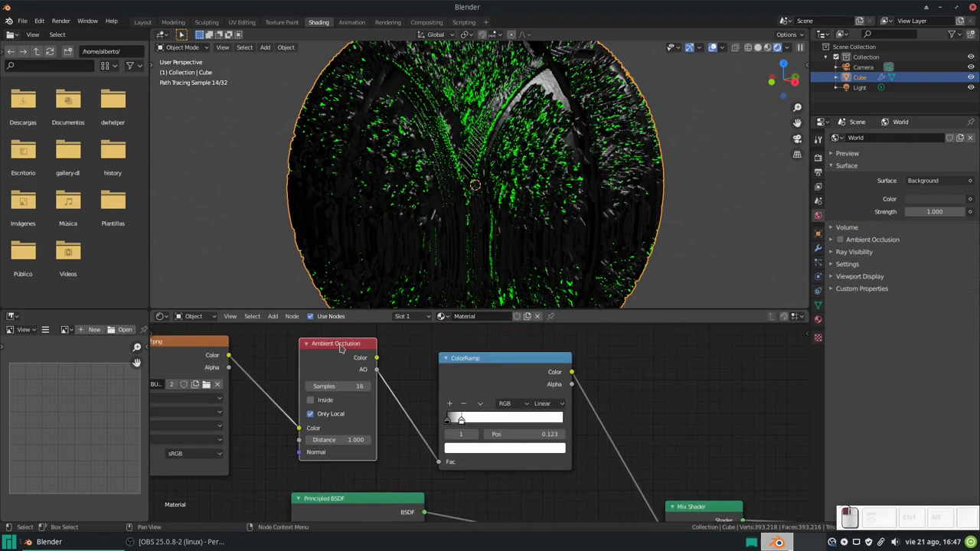
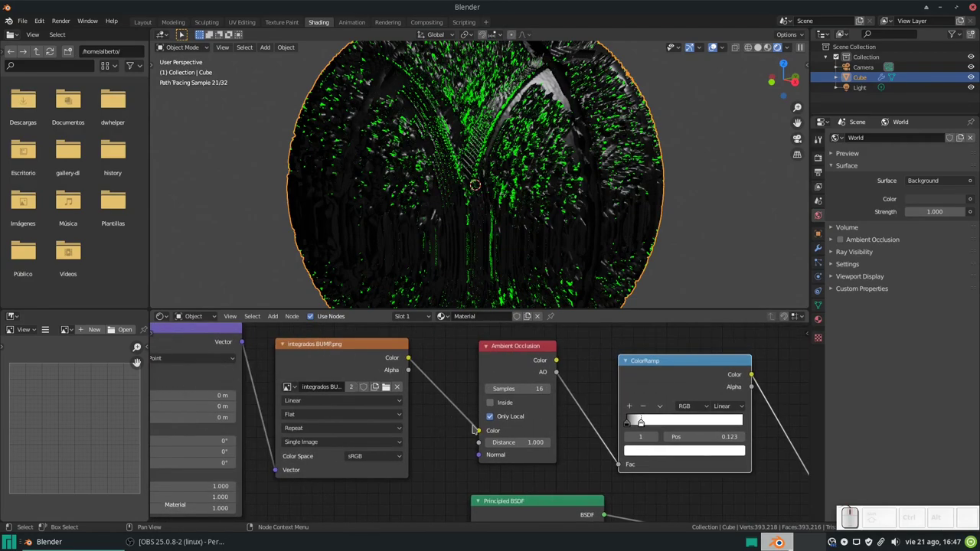
- Adjust the texture Mapping location and move the ColorRamp dark stop to 0.036 for sparser speckles
click(463, 430)
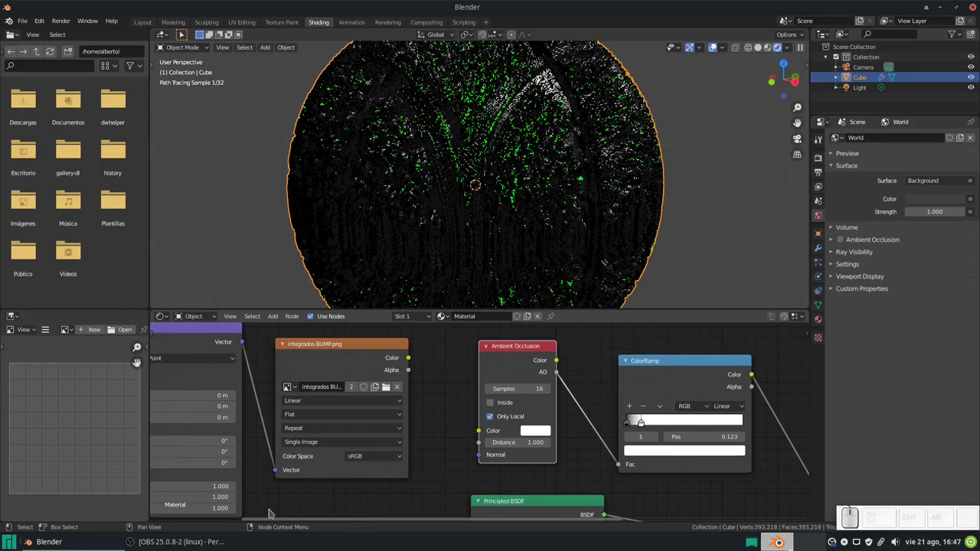
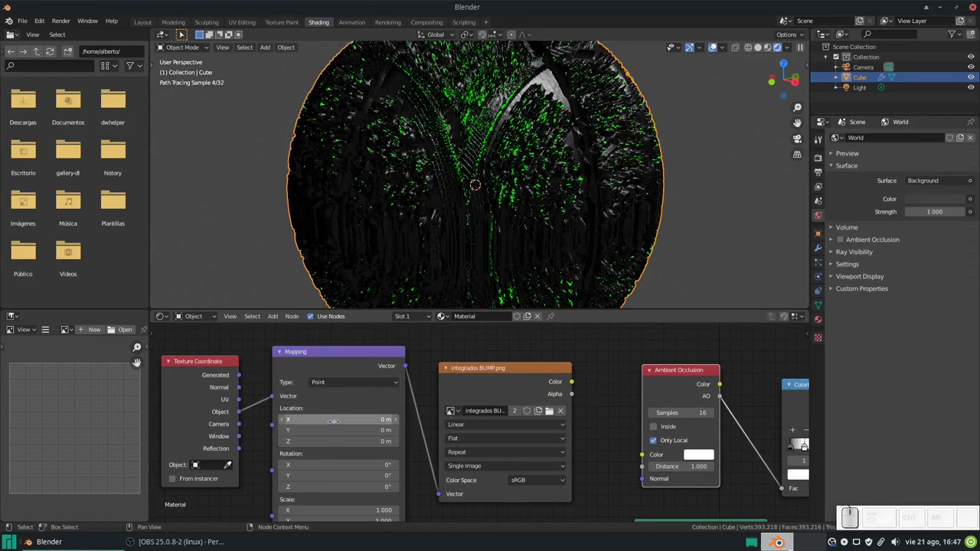
drag(574, 381, 694, 428)
drag(694, 428, 437, 422)
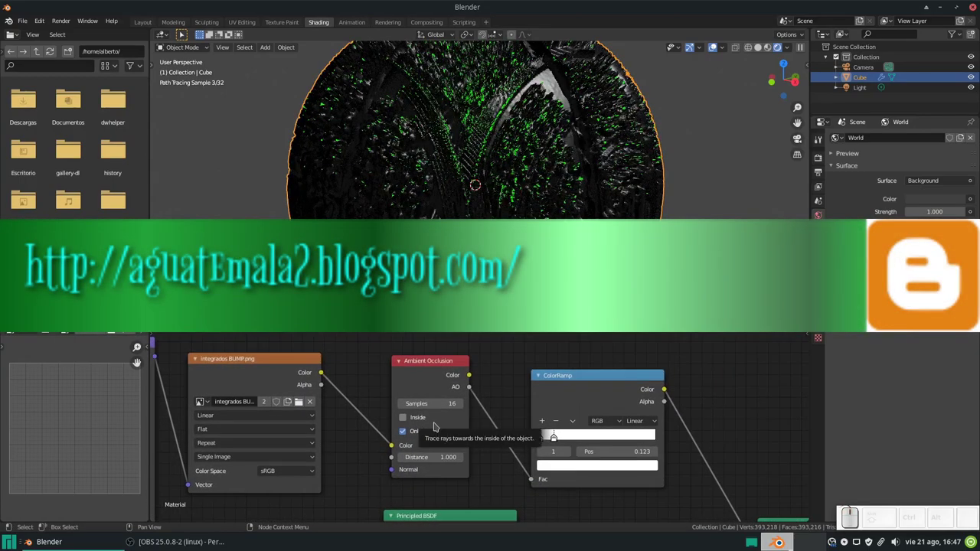
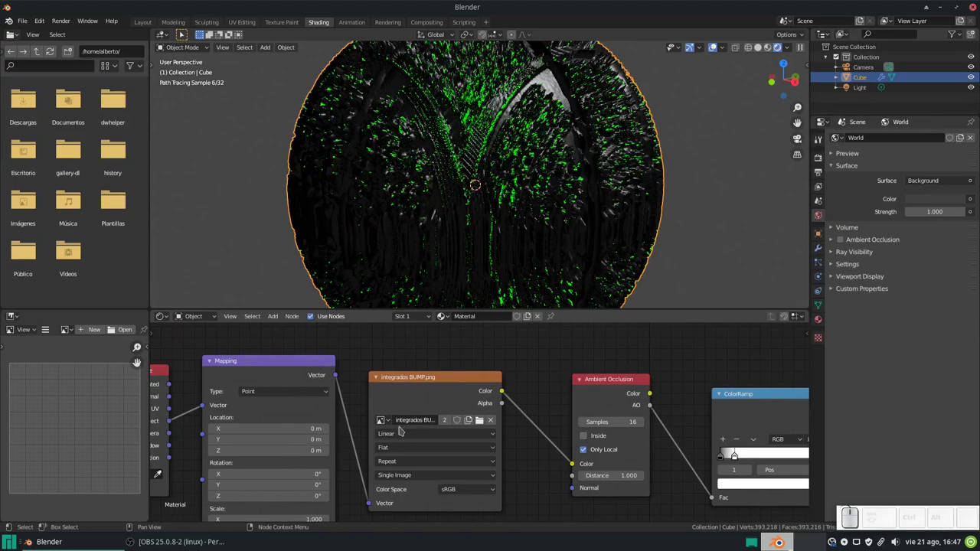
click(387, 423)
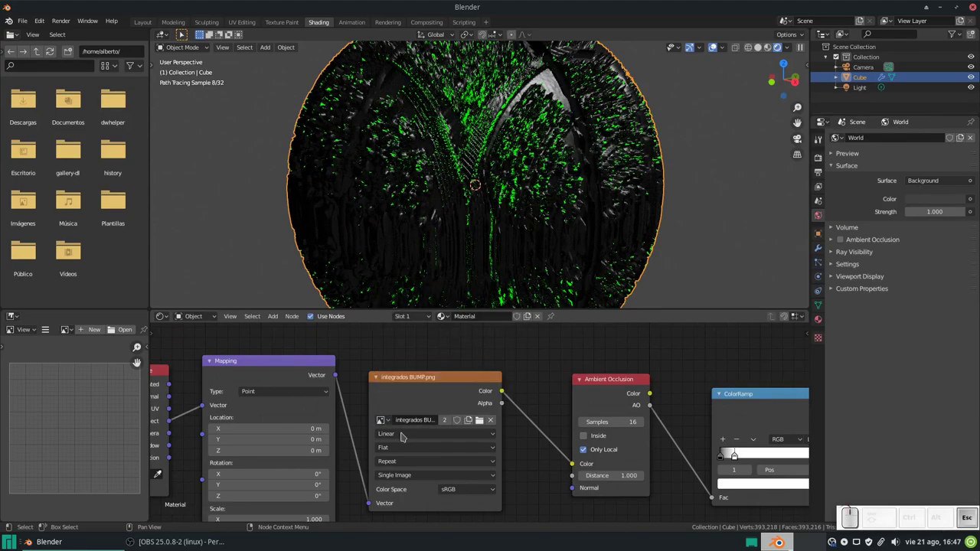
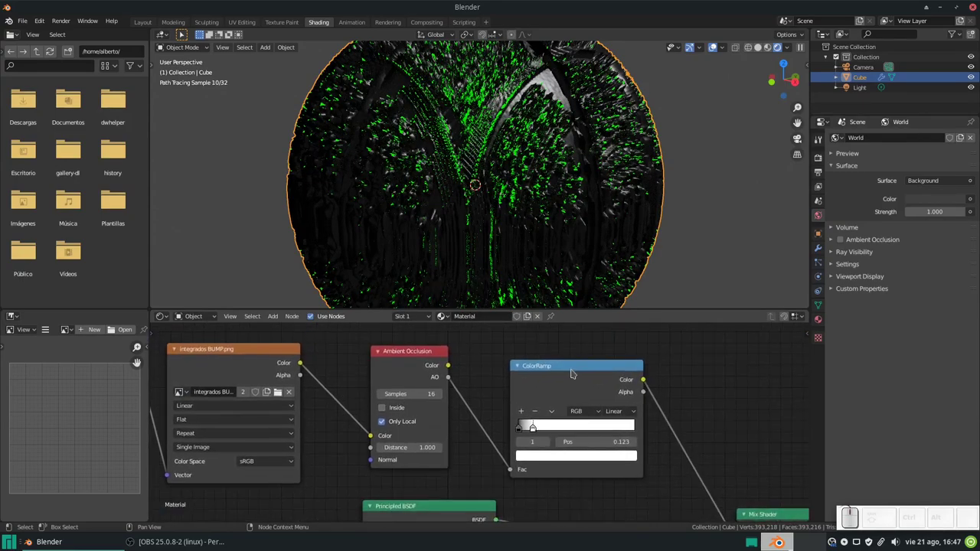
click(574, 366)
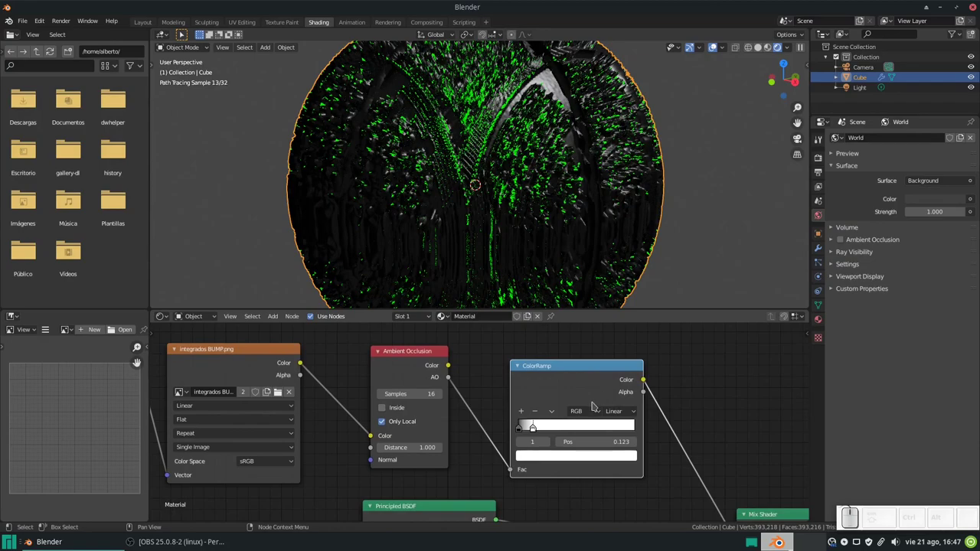
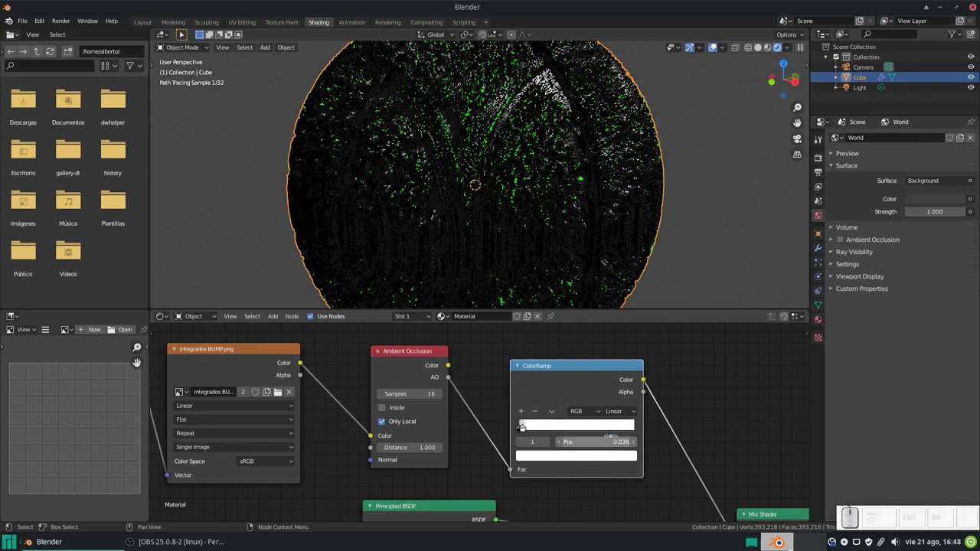
- Run a quick F12 test render of the speckled sphere, then cancel it with Esc
scroll(down, 3)
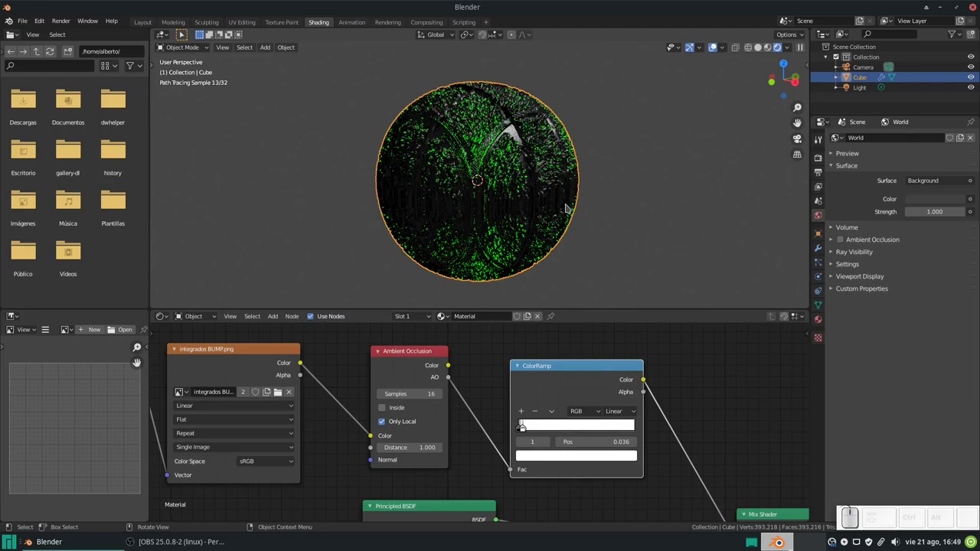
key(F12)
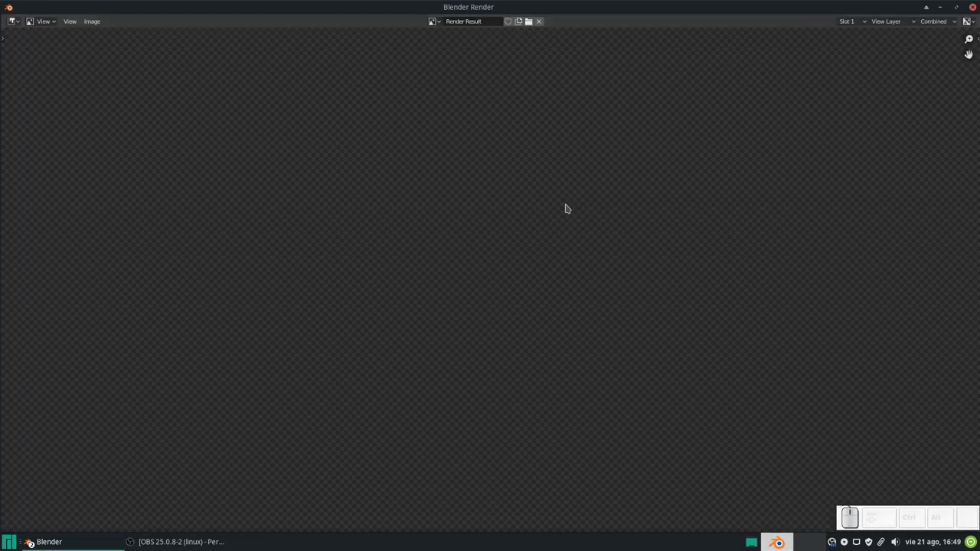
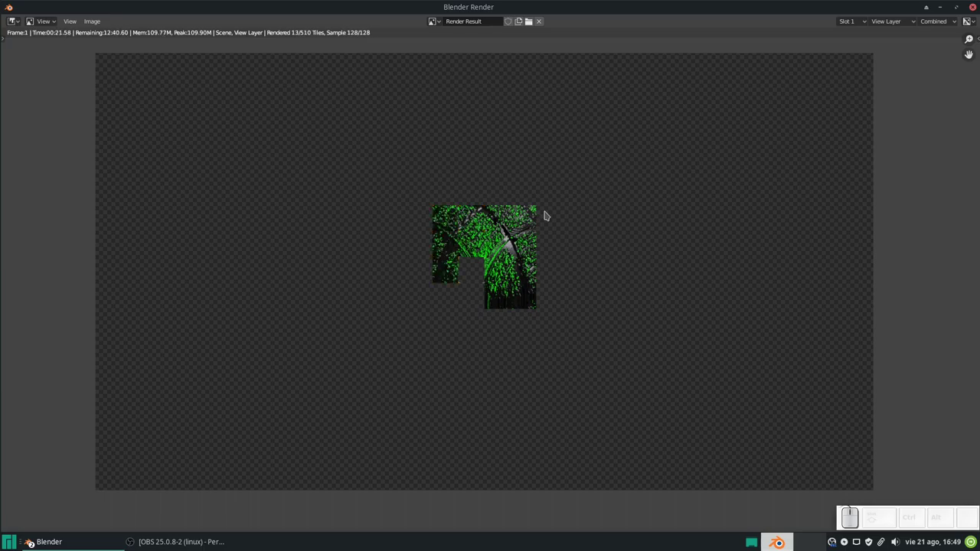
key(Escape)
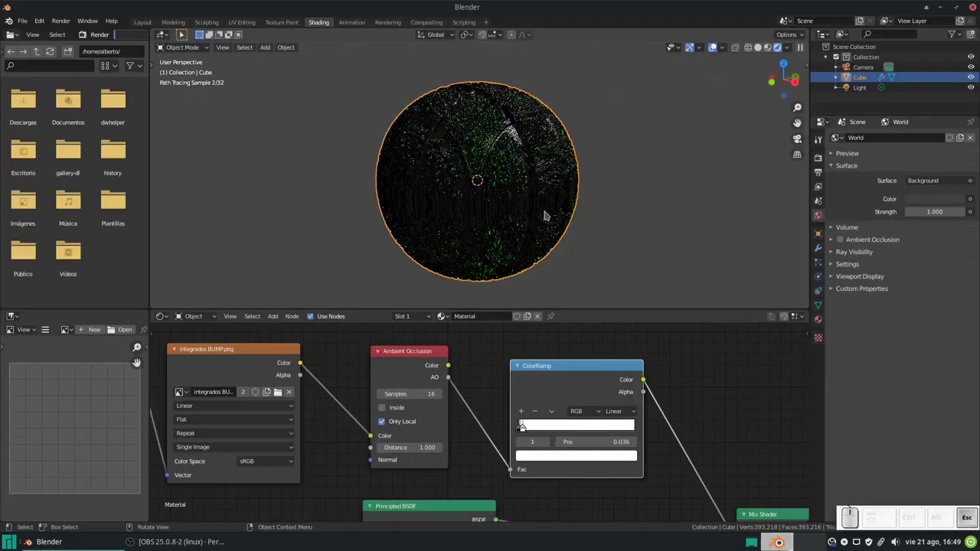
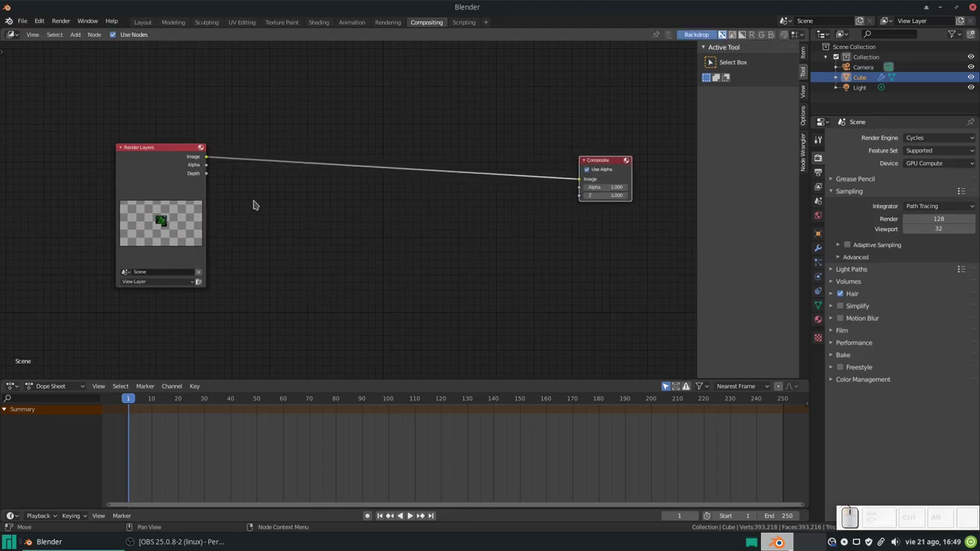
- In the Compositing workspace, add a Filter > Glare node between Render Layers and Composite
key(shift+a)
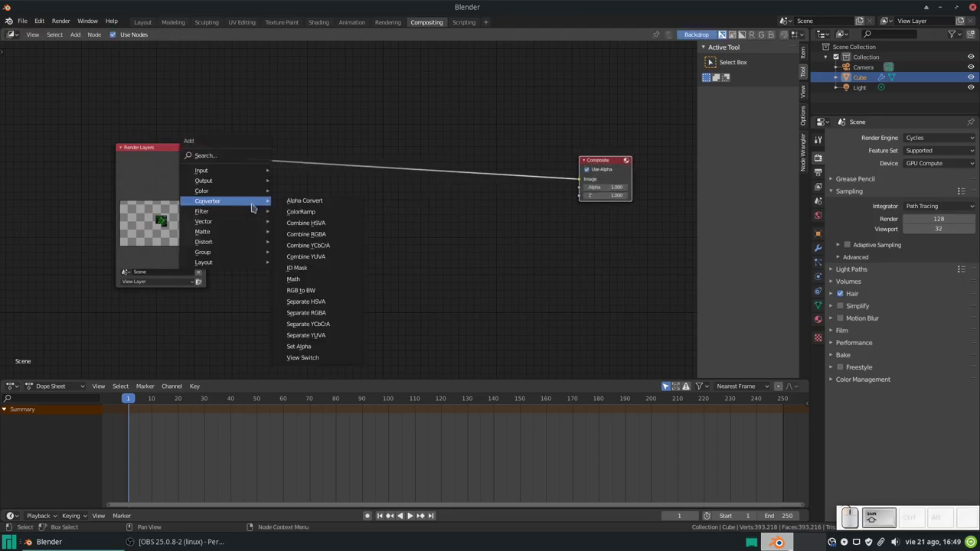
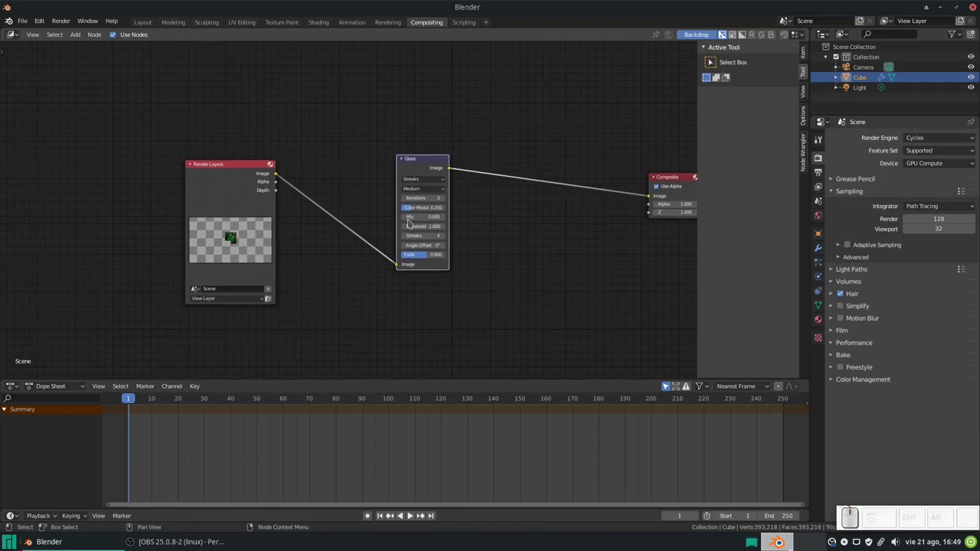
- Add a Viewer node on the Glare output and arrange the compositing nodes
click(232, 166)
click(232, 165)
scroll(up, 3)
scroll(down, 3)
drag(329, 172, 441, 179)
drag(460, 164, 592, 133)
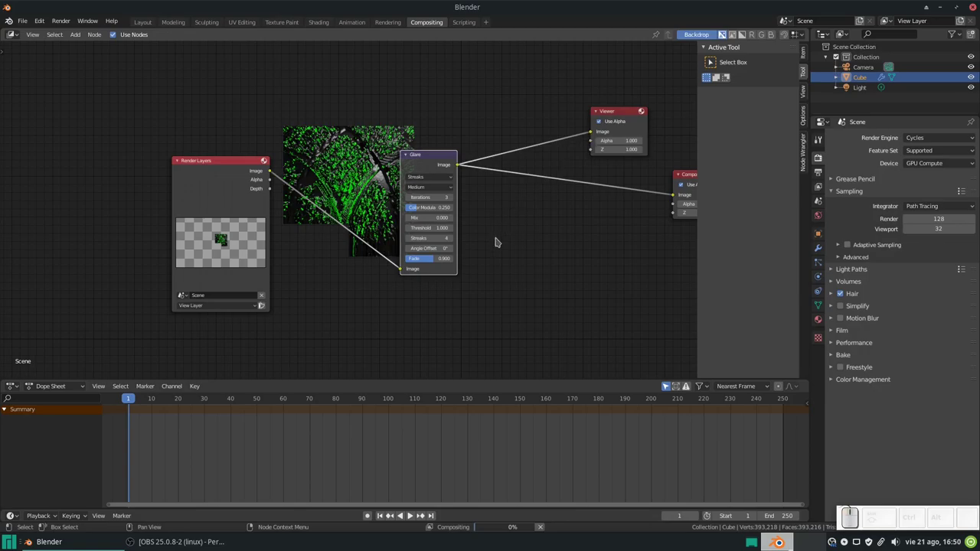
scroll(up, 3)
scroll(down, 3)
- Enlarge the backdrop image behind the nodes and raise the Glare iterations to 4
key(ctrl+v)
key(ctrl+Escape)
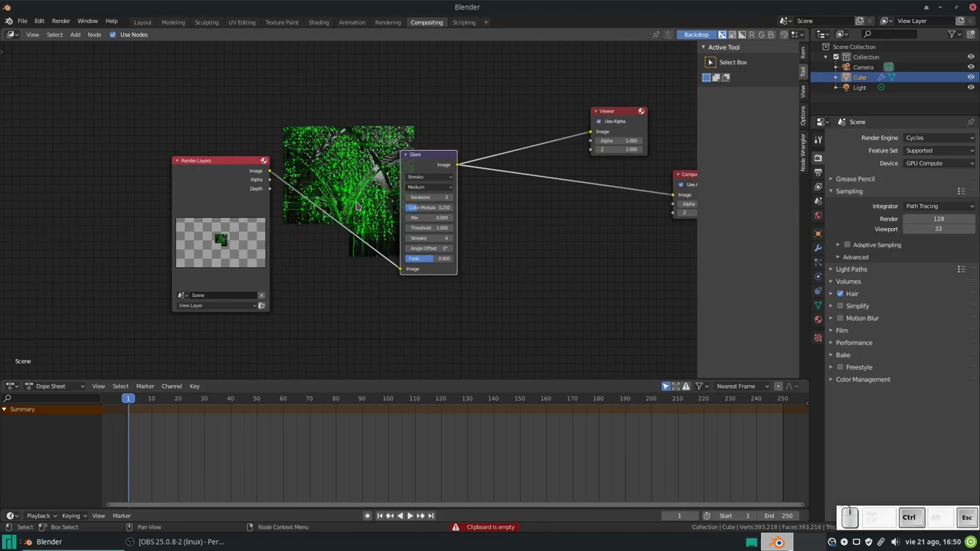
key(ctrl+v)
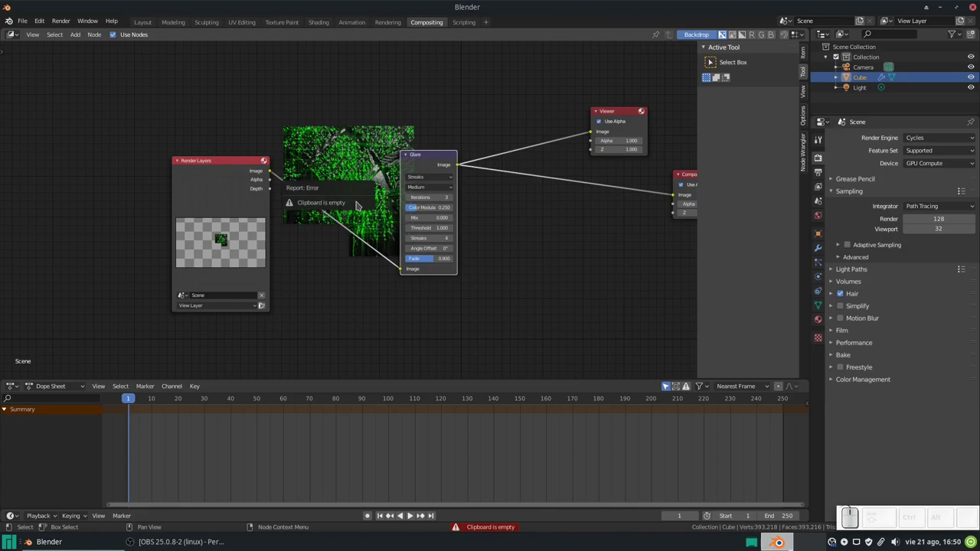
drag(379, 147, 378, 148)
key(v)
key(shift+v)
key(alt+v)
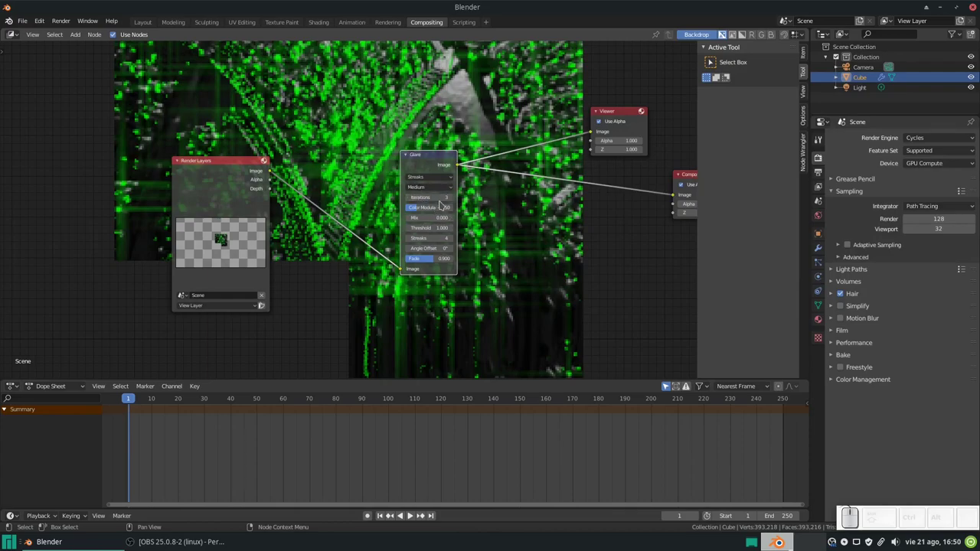
click(454, 200)
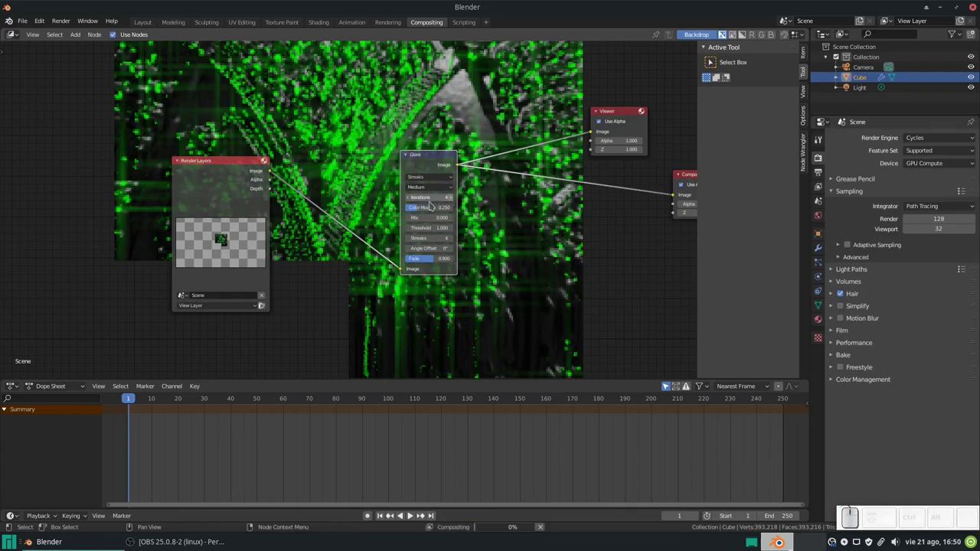
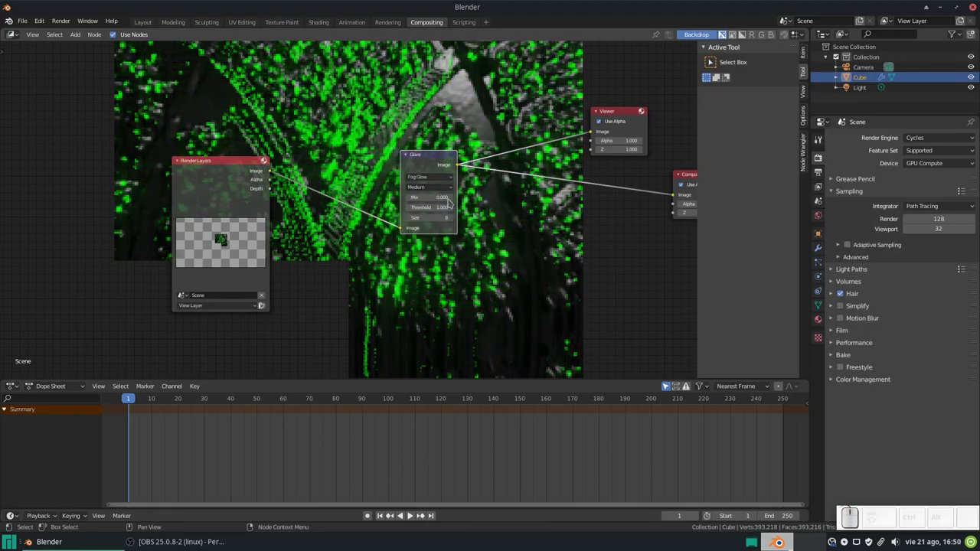
- Set the Fog Glow glare to mix 0.100, threshold 0.300 and size 7
drag(436, 179, 486, 196)
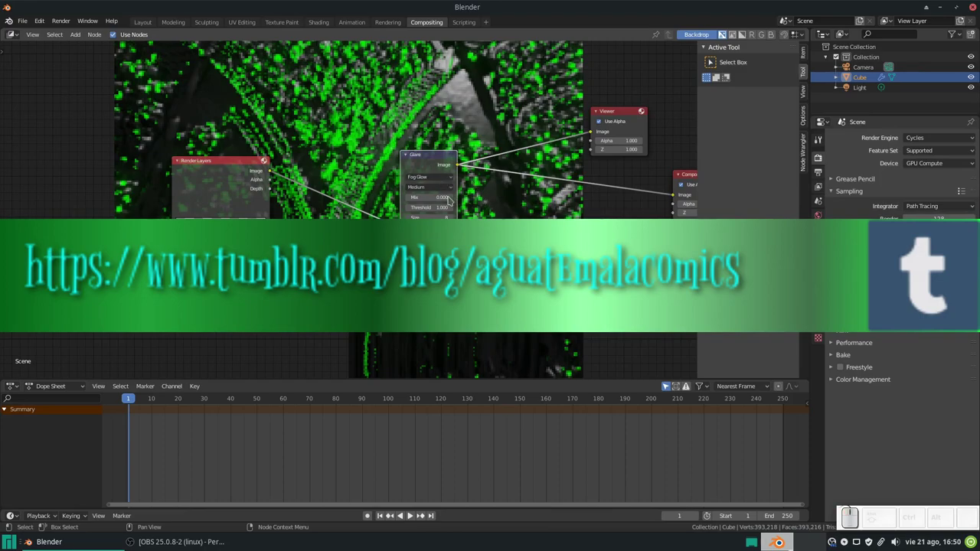
click(453, 196)
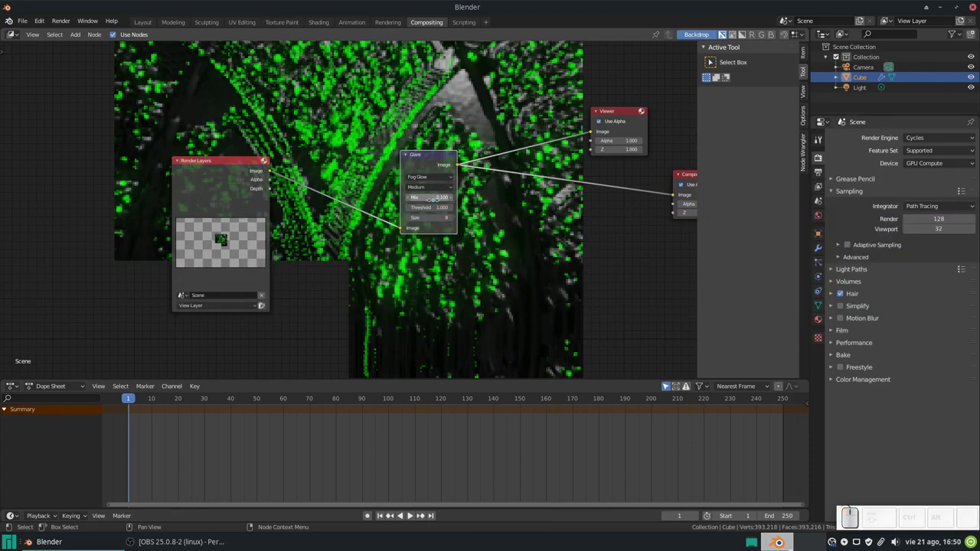
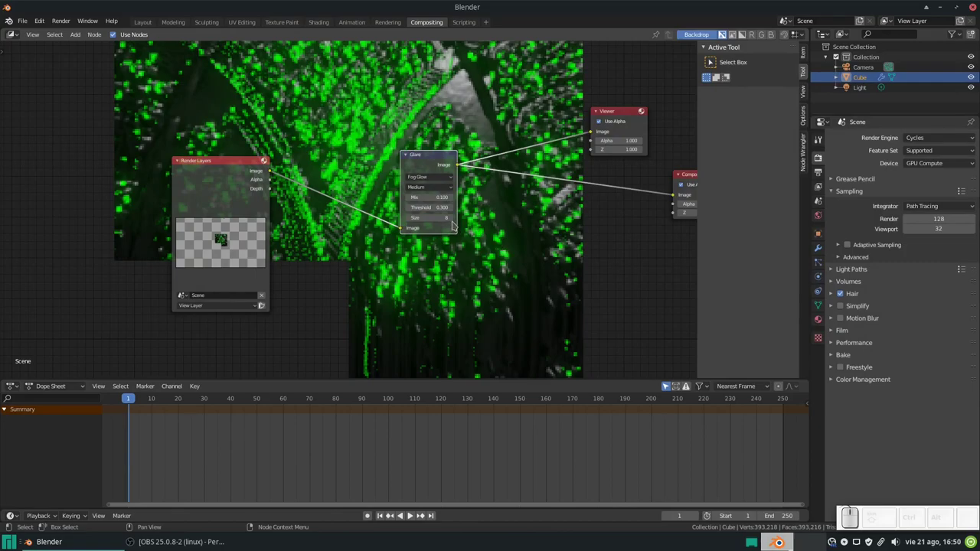
click(454, 217)
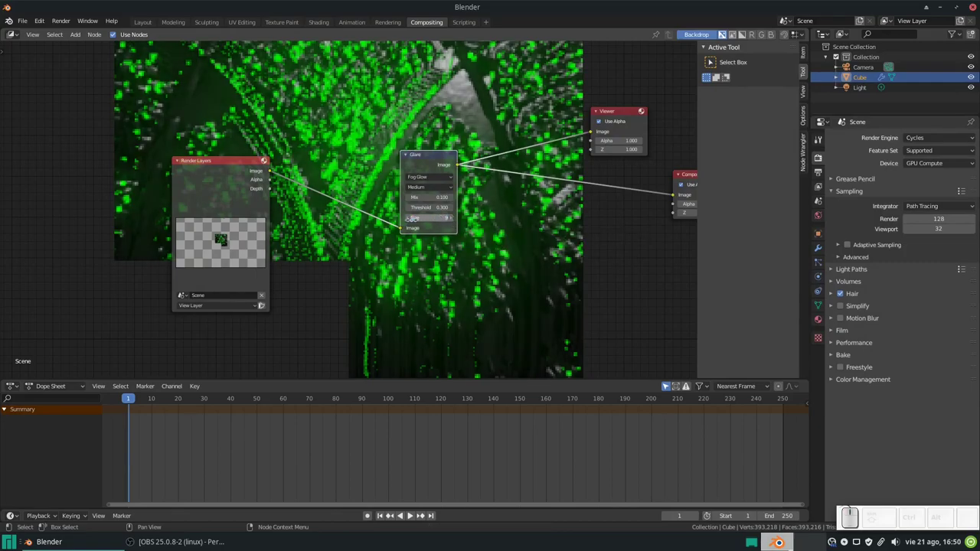
click(411, 220)
click(410, 218)
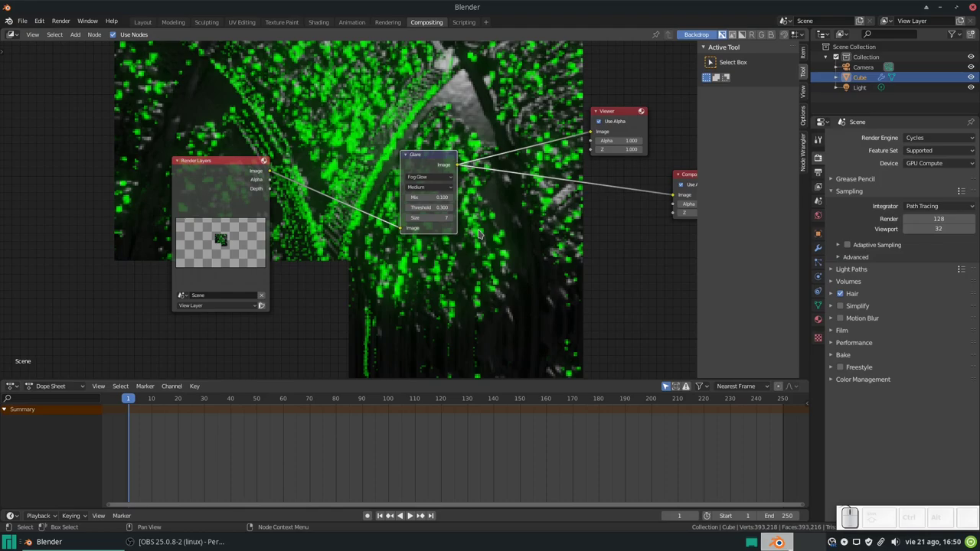
scroll(down, 3)
scroll(up, 3)
scroll(down, 3)
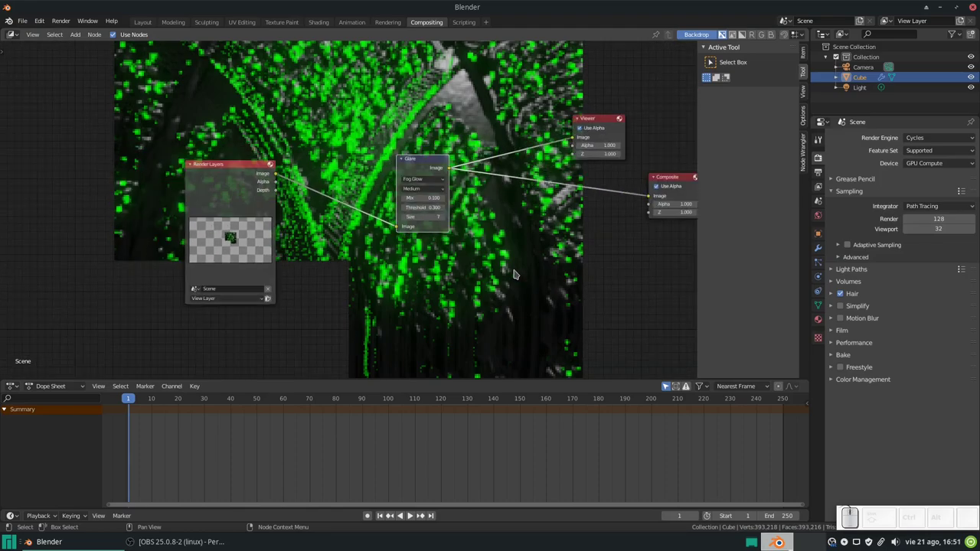
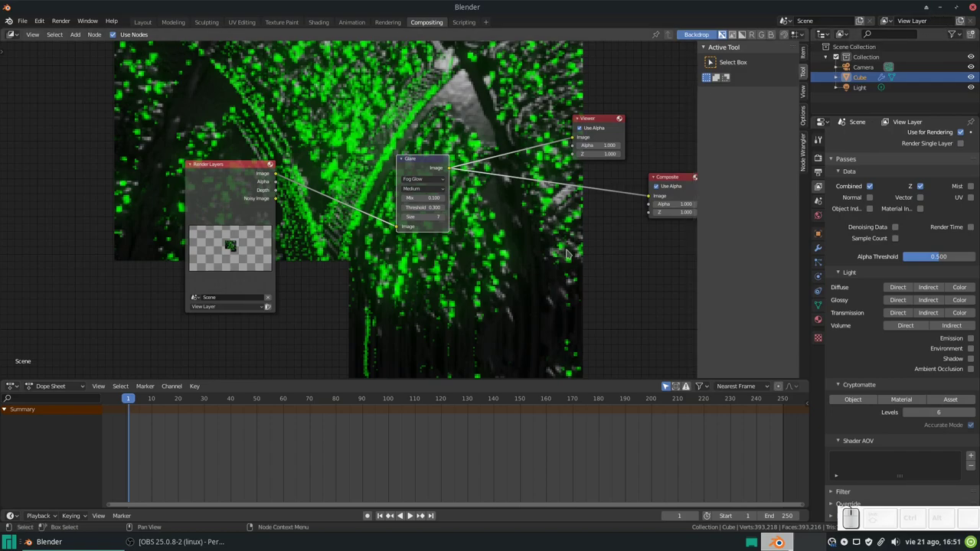
- Render the final composited green-speckled sphere with F12 and denoising
key(F12)
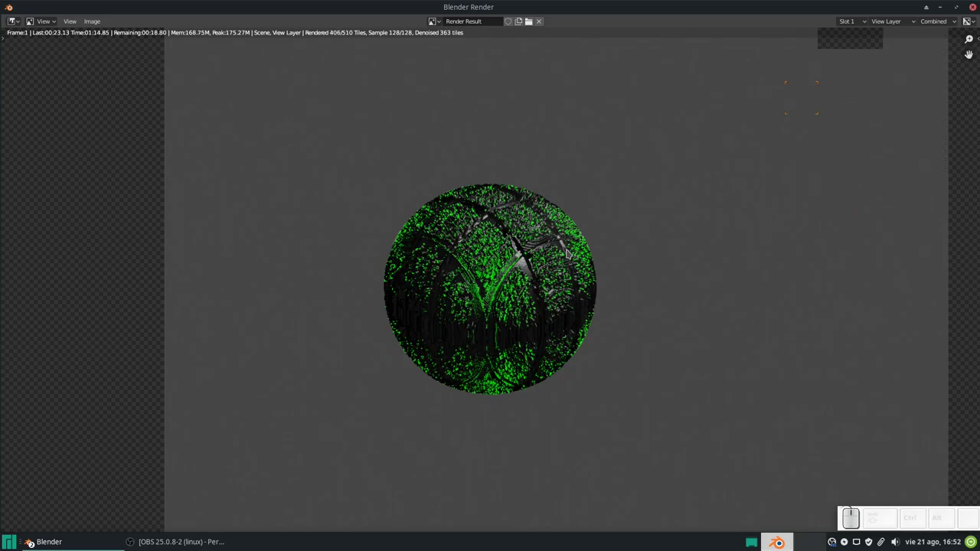
- Scroll the Blender Render window while the remaining tiles of the speckled sphere render
scroll(down, 3)
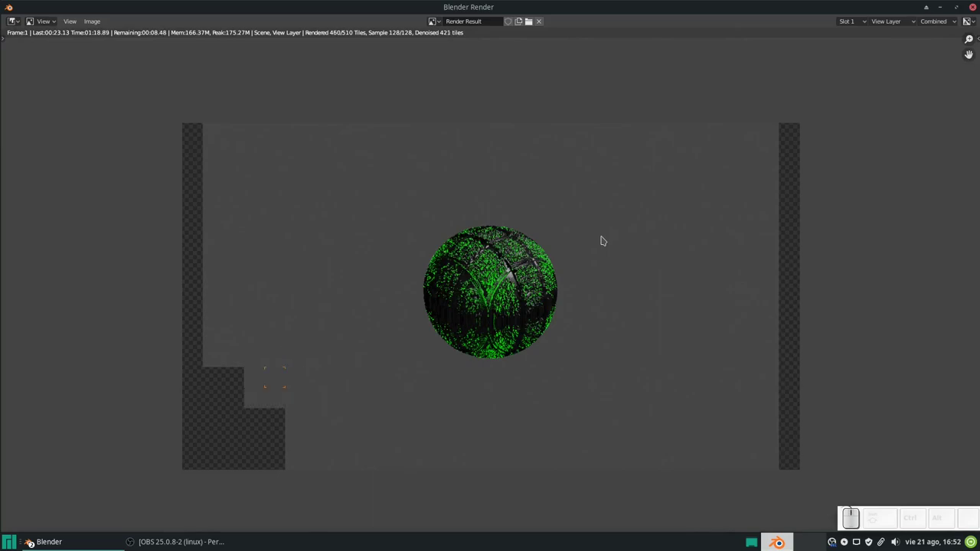